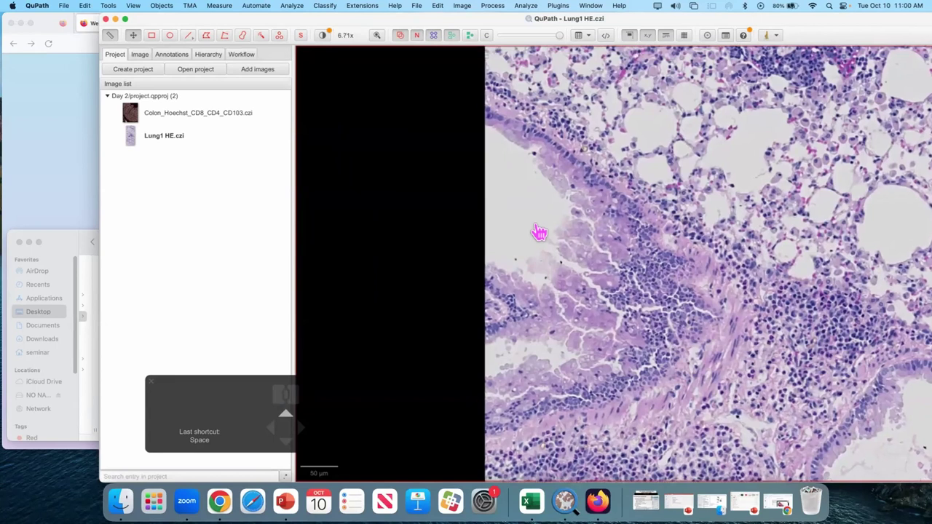
Step: Pan and zoom across the lung tissue to survey different areas of the section
left_click(631, 318)
left_click_drag(633, 311, 646, 249)
left_click_drag(571, 266, 594, 273)
left_click_drag(588, 315, 521, 175)
left_click_drag(649, 308, 643, 340)
scroll("up", 3)
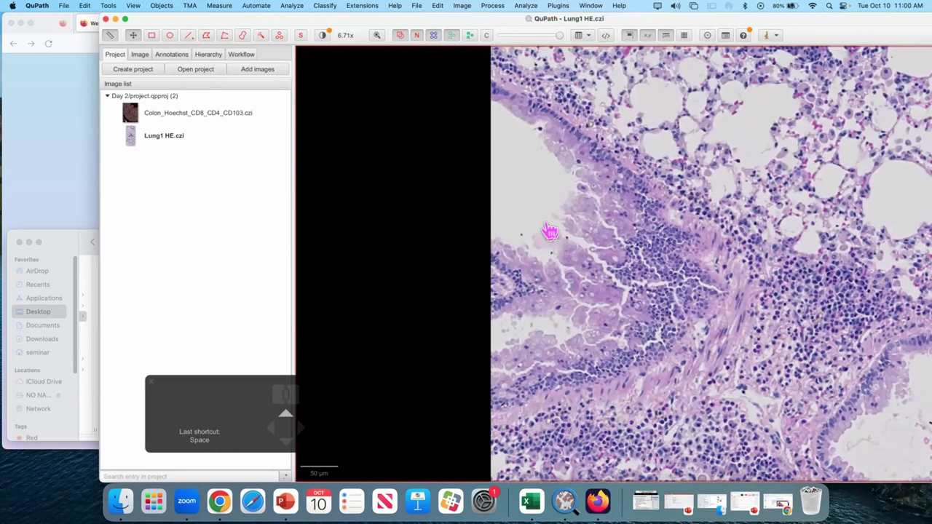
left_click_drag(554, 246, 572, 277)
scroll("down", 3)
scroll("down", 3)
scroll("down", 3)
scroll("down", 3)
left_click_drag(499, 181, 535, 168)
scroll("up", 3)
scroll("up", 3)
scroll("up", 3)
scroll("up", 3)
scroll("up", 3)
scroll("up", 3)
scroll("up", 3)
left_click_drag(691, 238, 682, 221)
scroll("down", 3)
Step: Navigate toward a cluster of red blood cells to pick a region for stain estimation
scroll("down", 3)
left_click_drag(672, 246, 652, 321)
scroll("down", 3)
scroll("down", 3)
left_click_drag(659, 246, 657, 292)
scroll("down", 3)
scroll("down", 3)
scroll("down", 3)
scroll("down", 3)
scroll("down", 3)
left_click_drag(454, 244, 535, 301)
scroll("up", 3)
left_click_drag(473, 223, 491, 239)
scroll("up", 3)
left_click_drag(506, 290, 542, 276)
left_click(510, 231)
scroll("down", 3)
scroll("up", 3)
left_click_drag(453, 309, 469, 327)
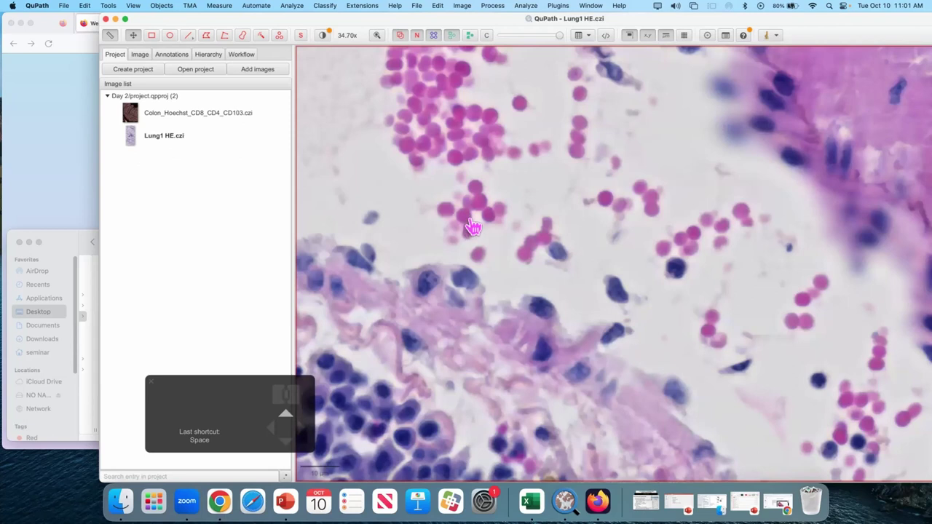
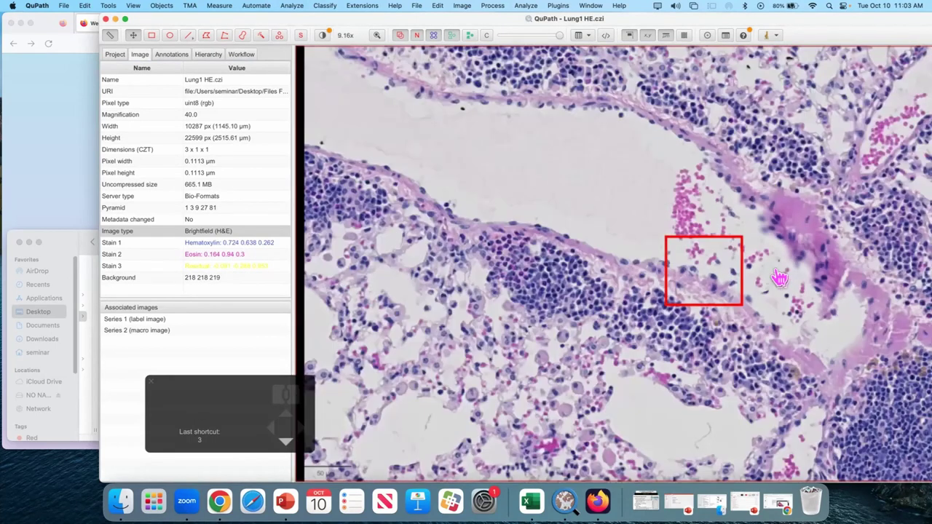
Step: Mark a square region of alveolar lung tissue near a pigmented cell
scroll("down", 3)
left_click(805, 318)
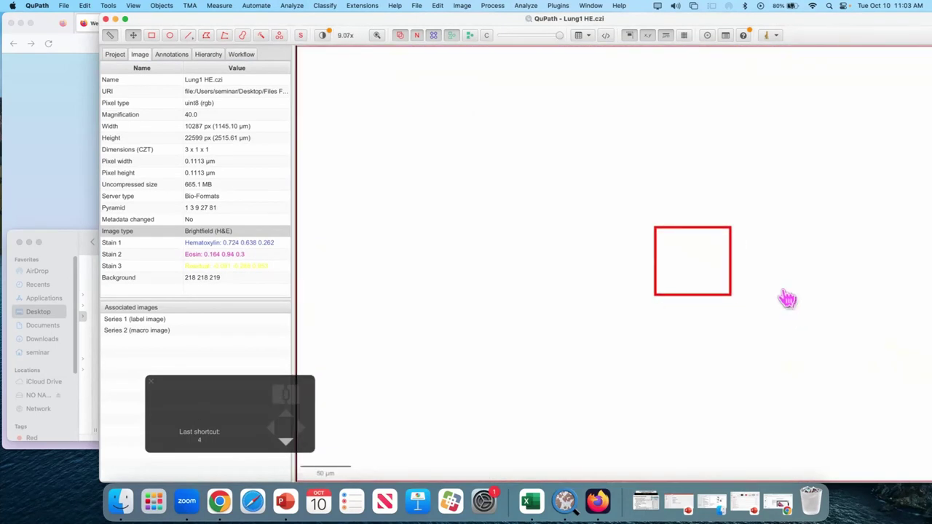
left_click_drag(651, 204, 636, 182)
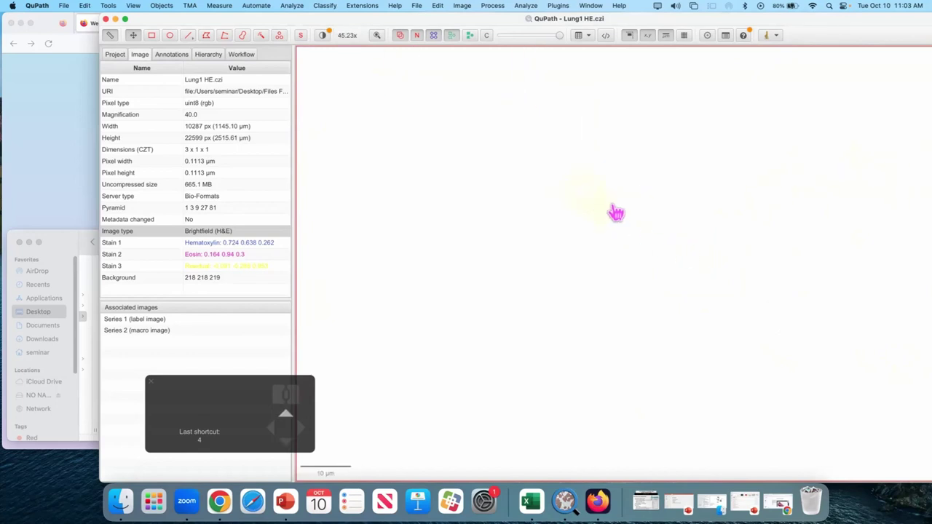
left_click(616, 228)
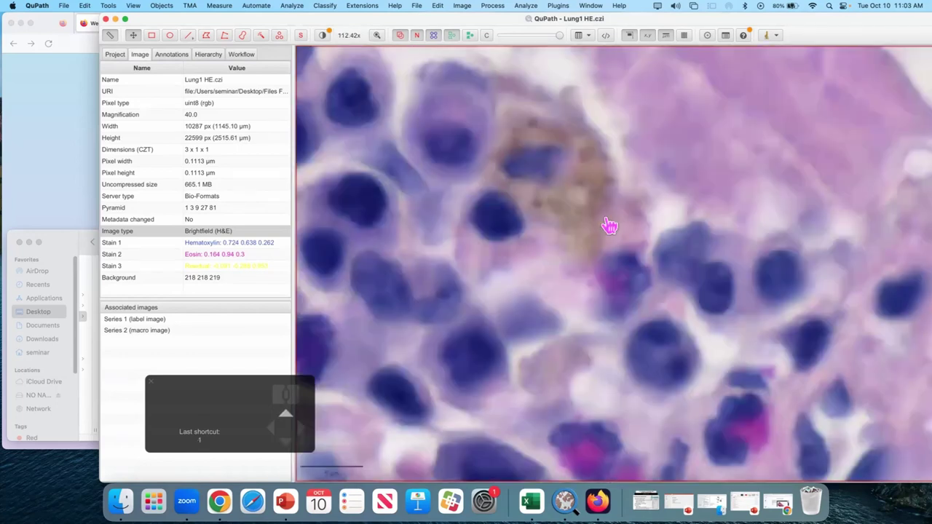
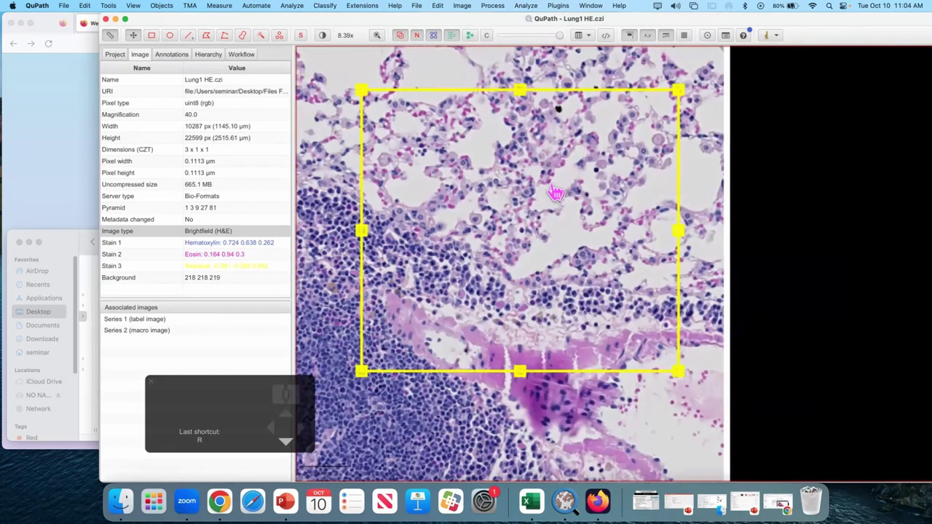
Step: Bring up the cell detection settings with default nucleus, intensity and cell parameters
scroll("down", 3)
scroll("down", 3)
scroll("down", 3)
scroll("down", 3)
scroll("down", 3)
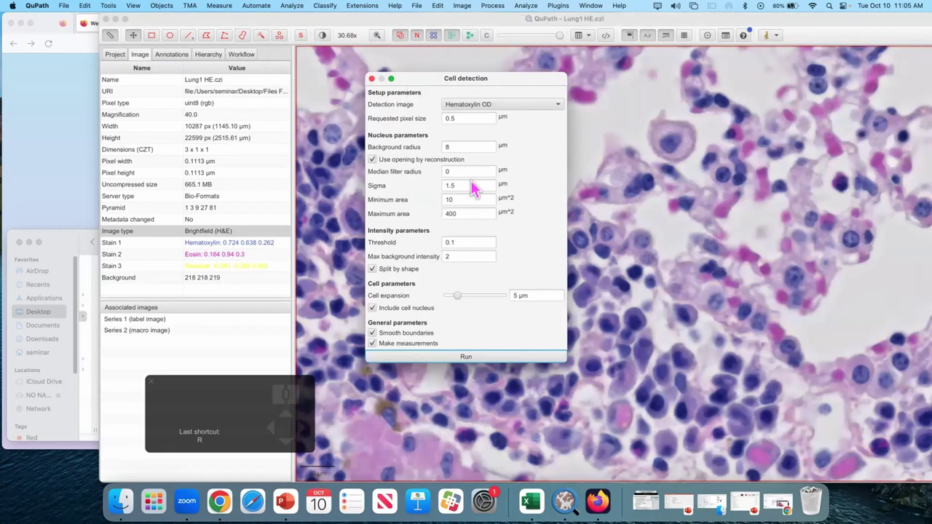
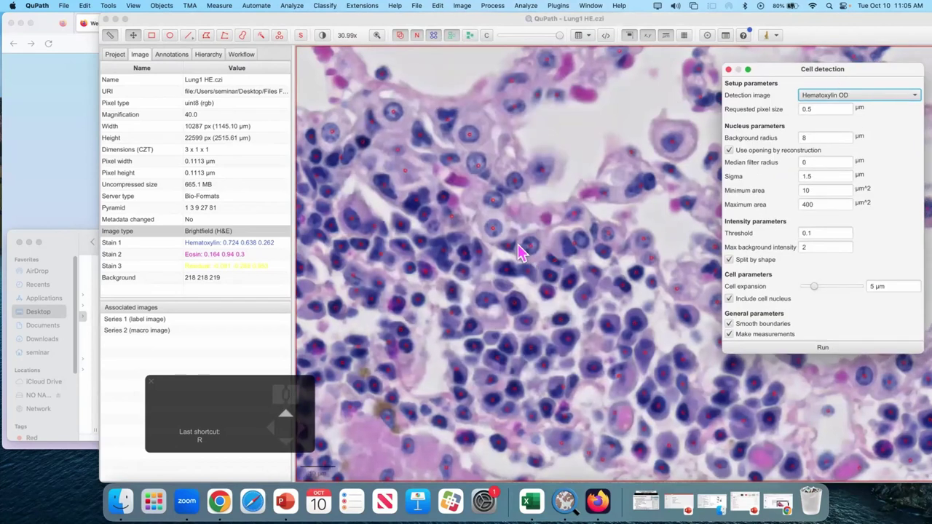
Step: Run cell detection on the test region with a requested pixel size of 0.22 µm
scroll("up", 3)
scroll("up", 3)
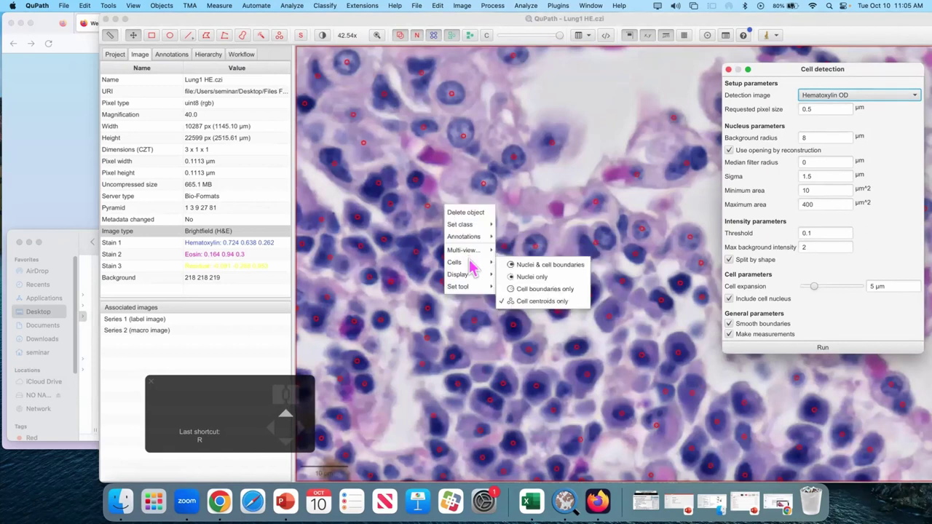
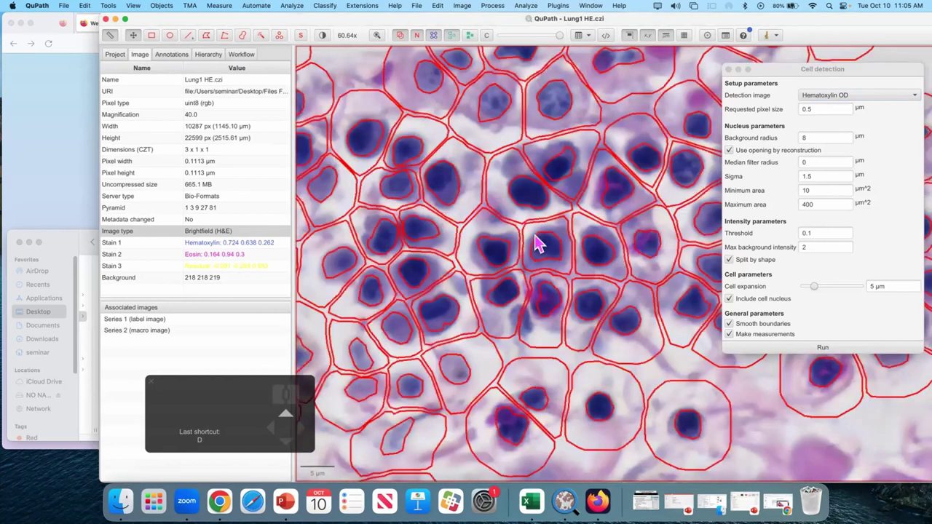
left_click(570, 84)
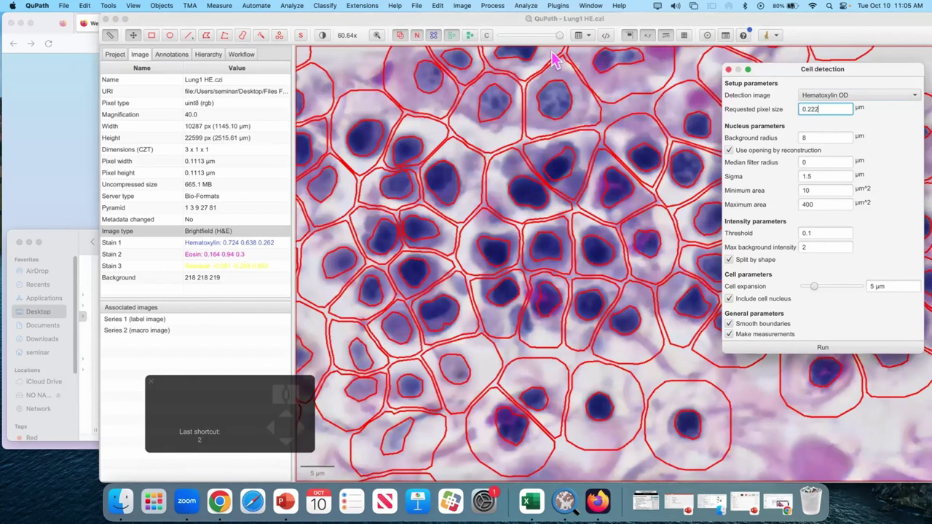
left_click(552, 233)
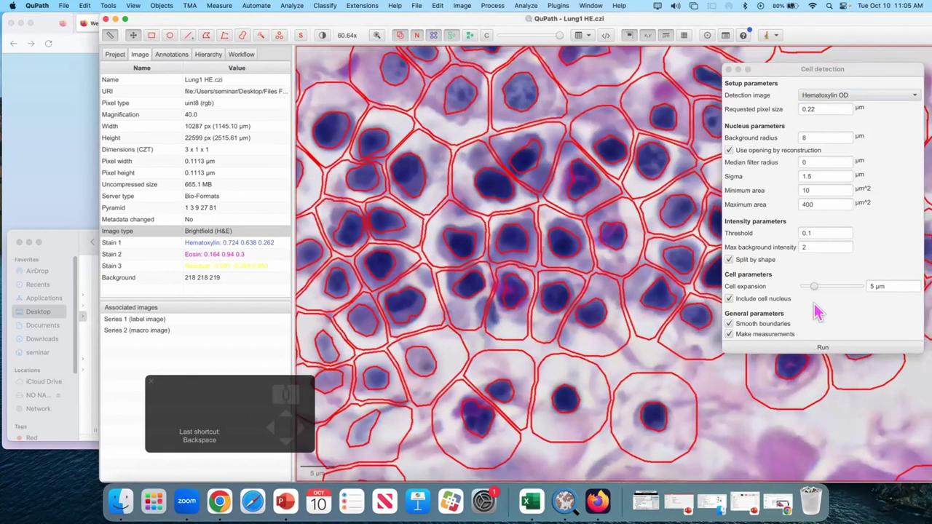
left_click(816, 353)
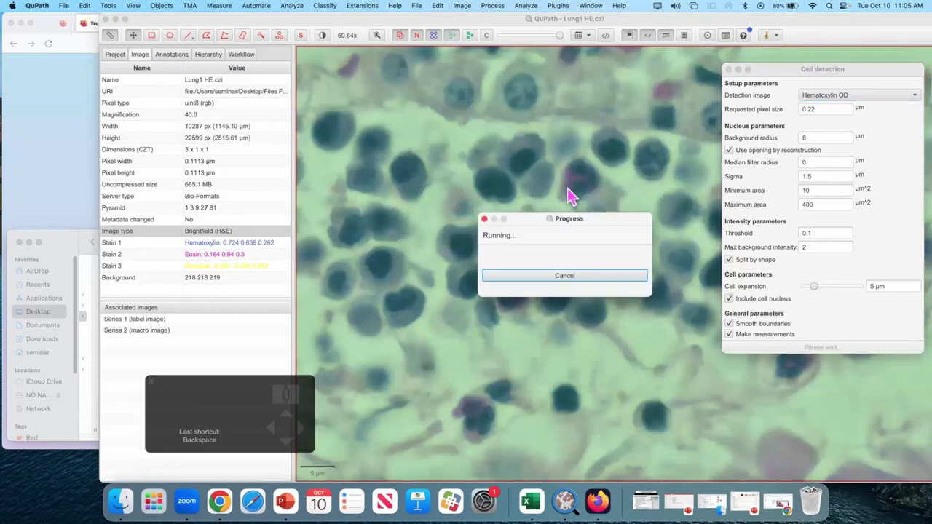
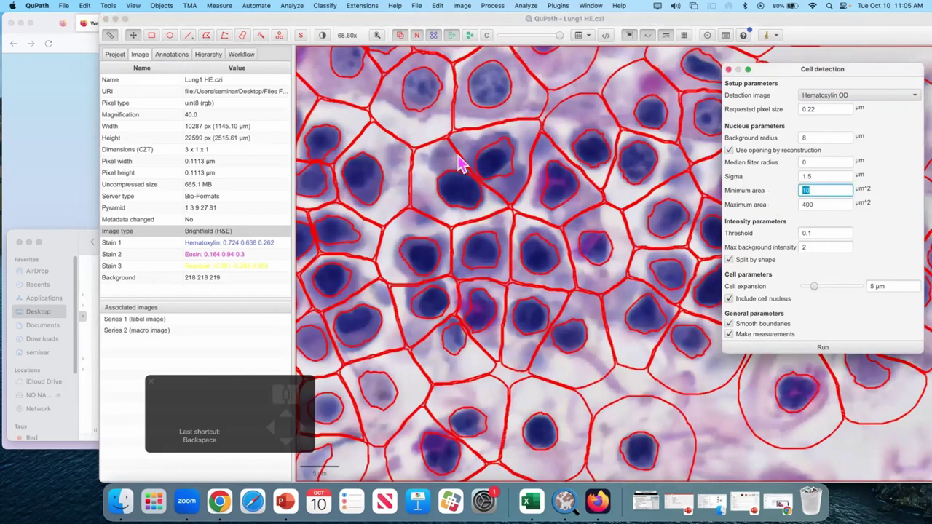
Step: Inspect the red nucleus and cell outlines across the test region up to its edge
left_click_drag(475, 225, 476, 274)
left_click(496, 145)
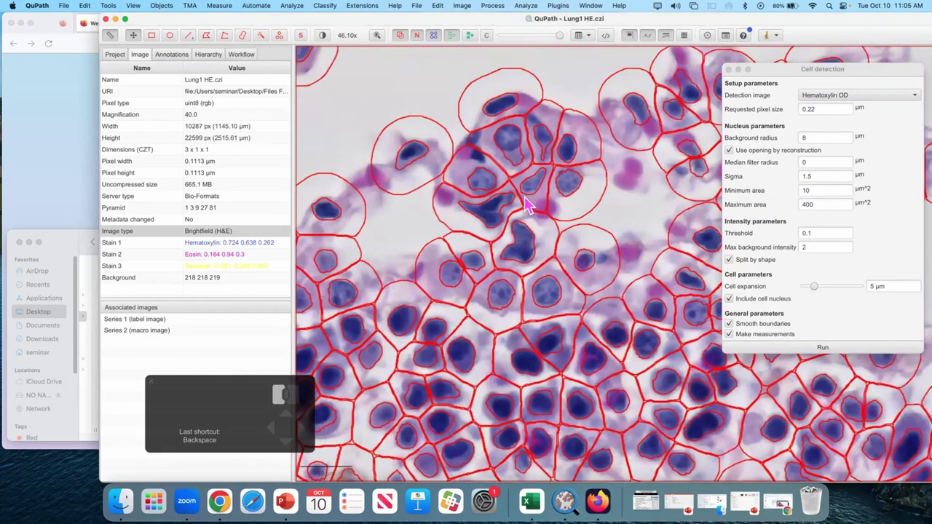
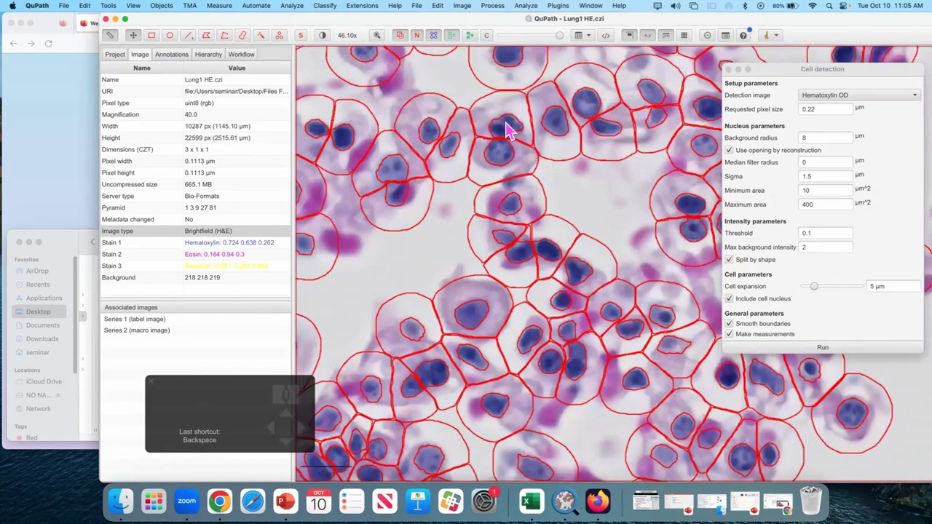
left_click(450, 300)
left_click(573, 166)
left_click_drag(510, 263, 475, 209)
left_click_drag(445, 228, 864, 375)
scroll("up", 3)
left_click_drag(419, 371, 535, 151)
left_click(541, 173)
left_click(528, 276)
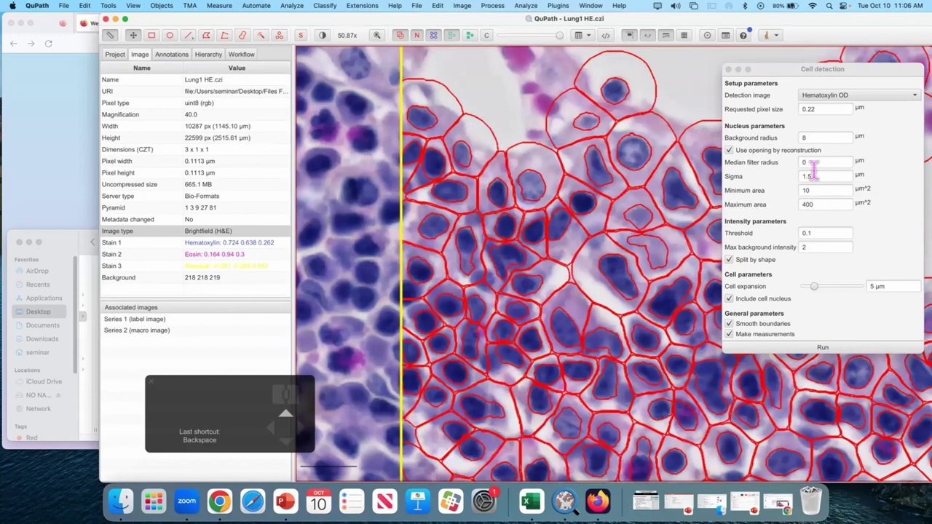
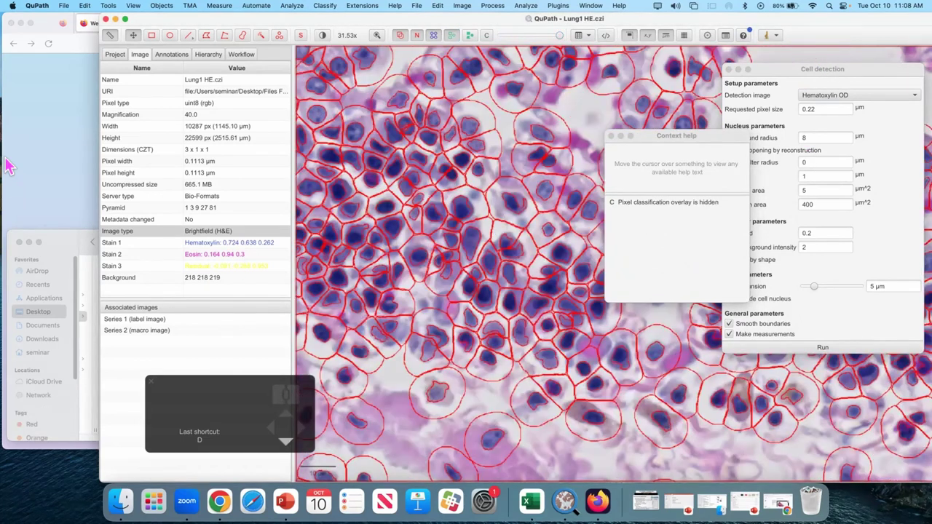
Step: Zoom out to show the whole lung slide with the small test square
left_click(447, 161)
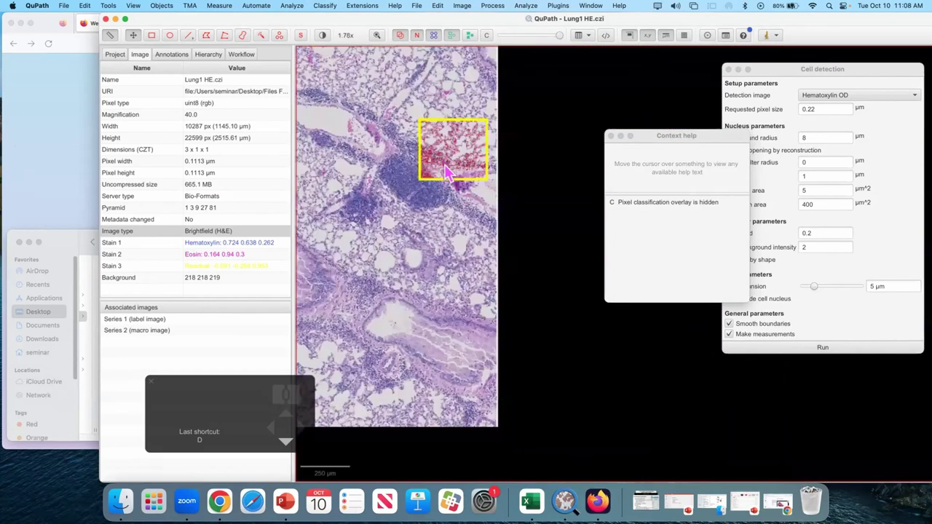
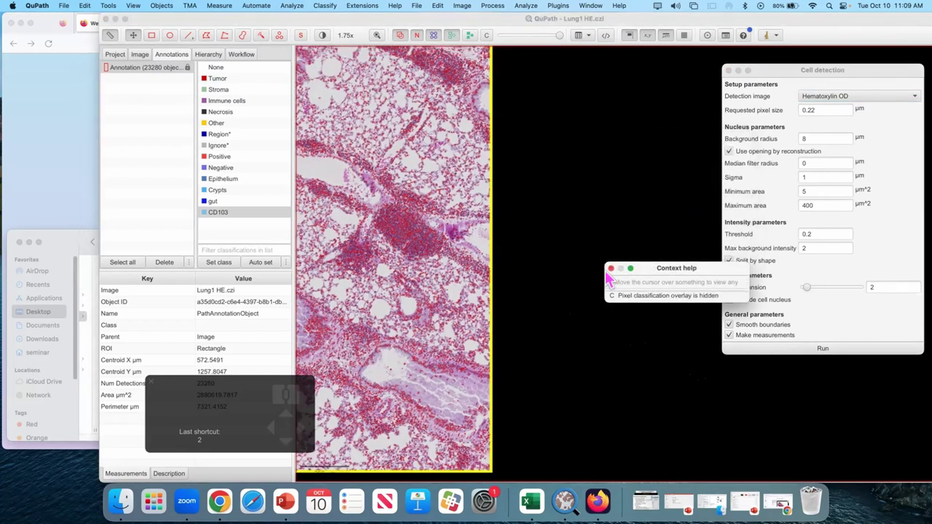
Step: Zoom into the detected tissue and close the cell detection window
left_click_drag(623, 190, 688, 217)
scroll("down", 3)
left_click_drag(630, 364, 669, 389)
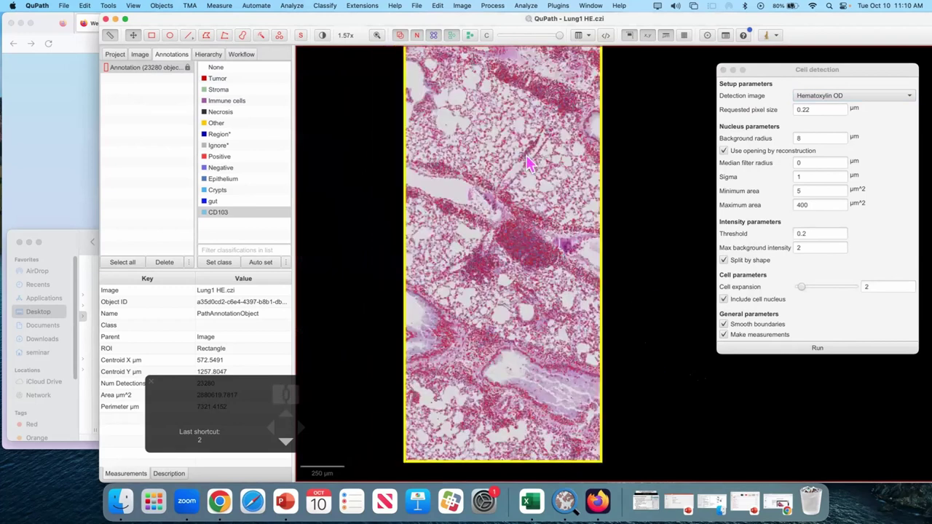
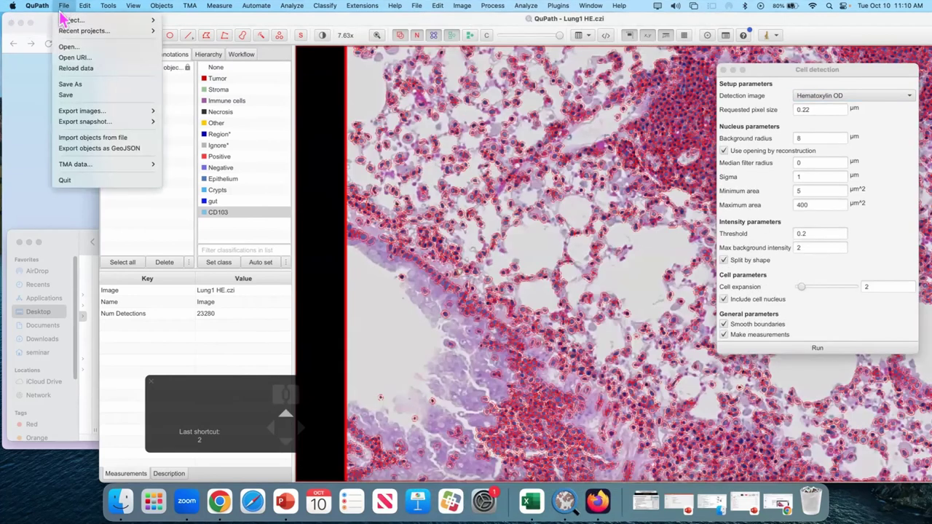
key("shift+f")
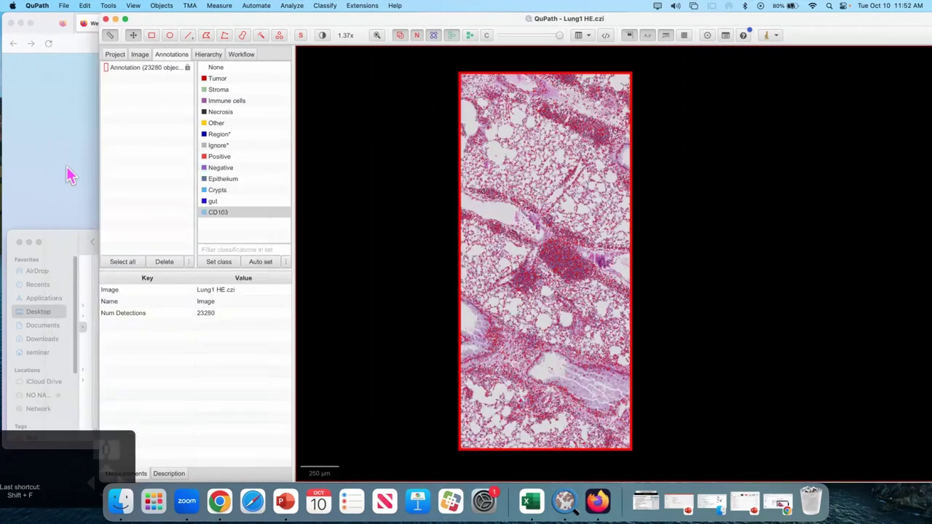
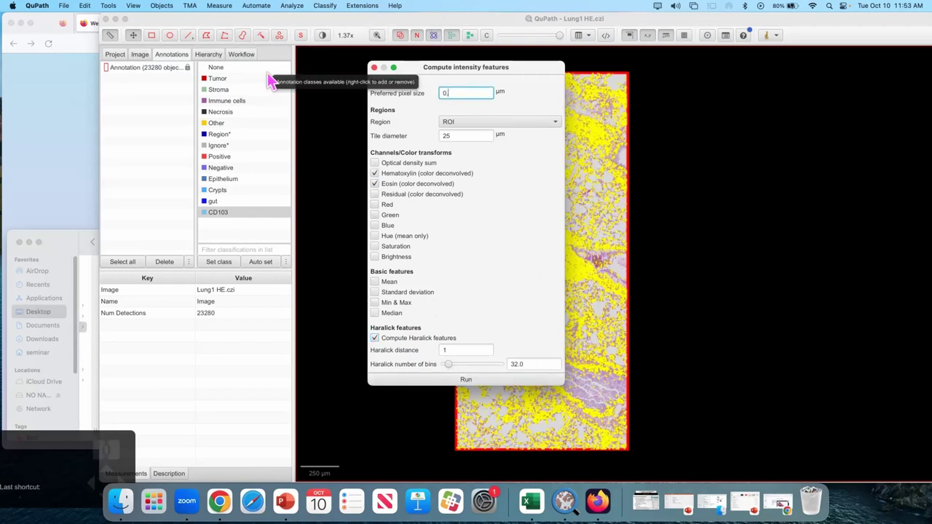
Step: Clear the preferred pixel size value in the intensity features dialog
key("BackSpace")
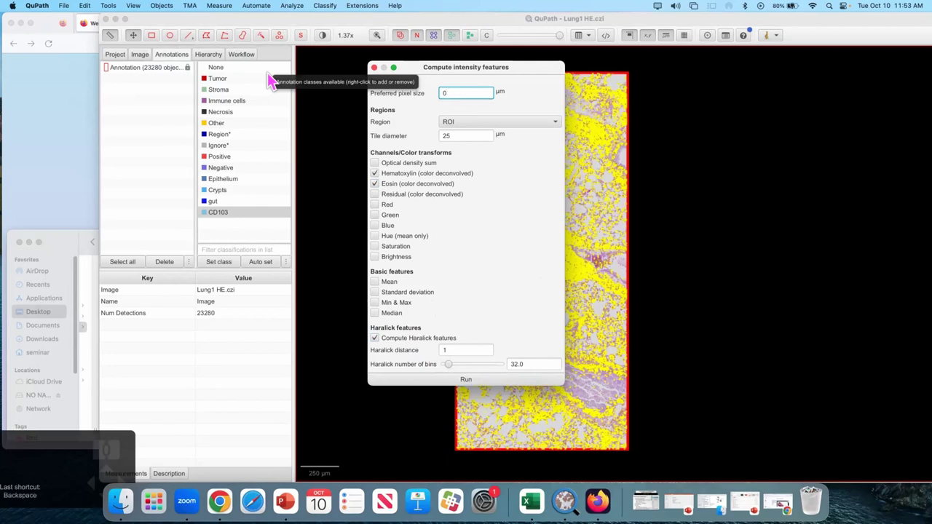
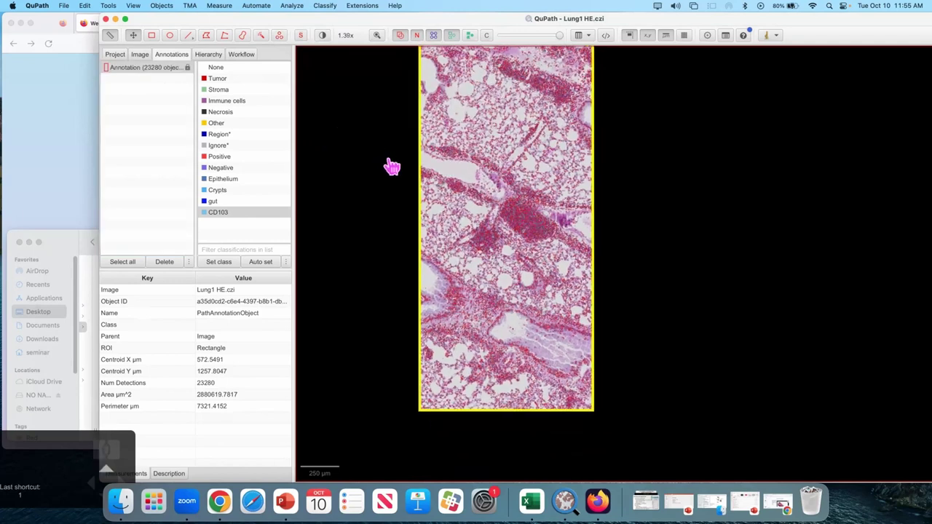
Step: Select a detected cell and inspect its smoothed 25 µm measurements
left_click(647, 330)
key("d")
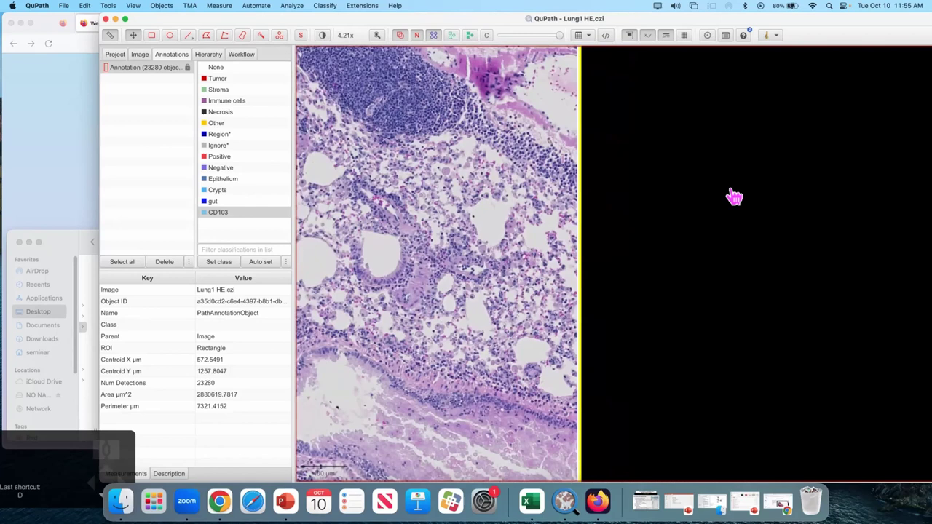
left_click(785, 135)
left_click(454, 131)
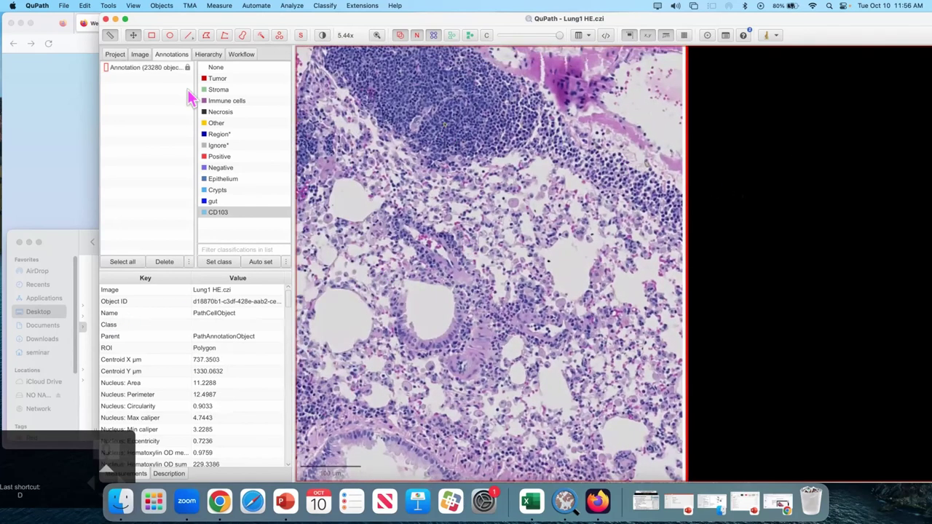
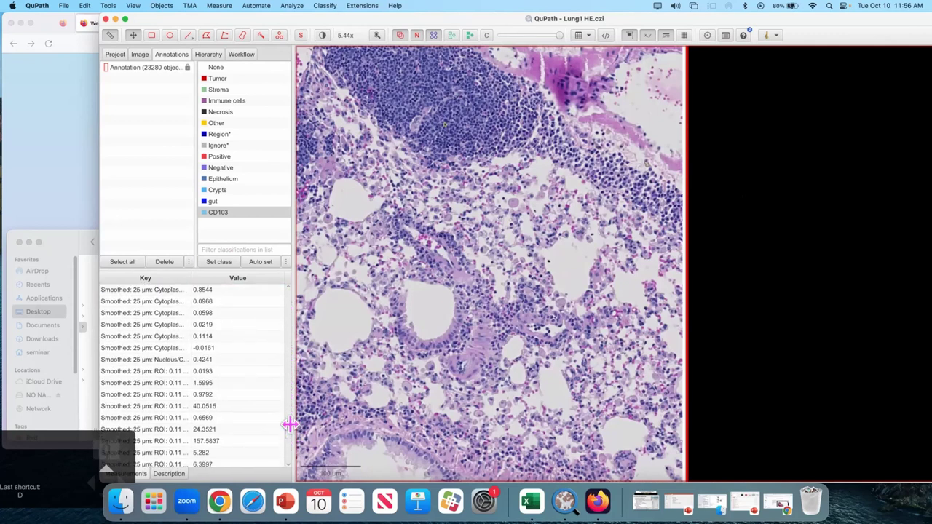
left_click(780, 145)
left_click(779, 132)
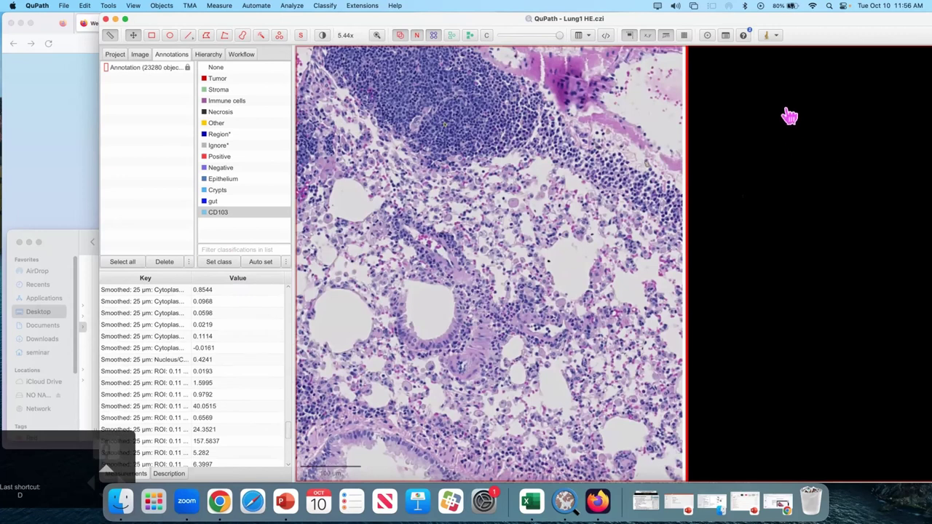
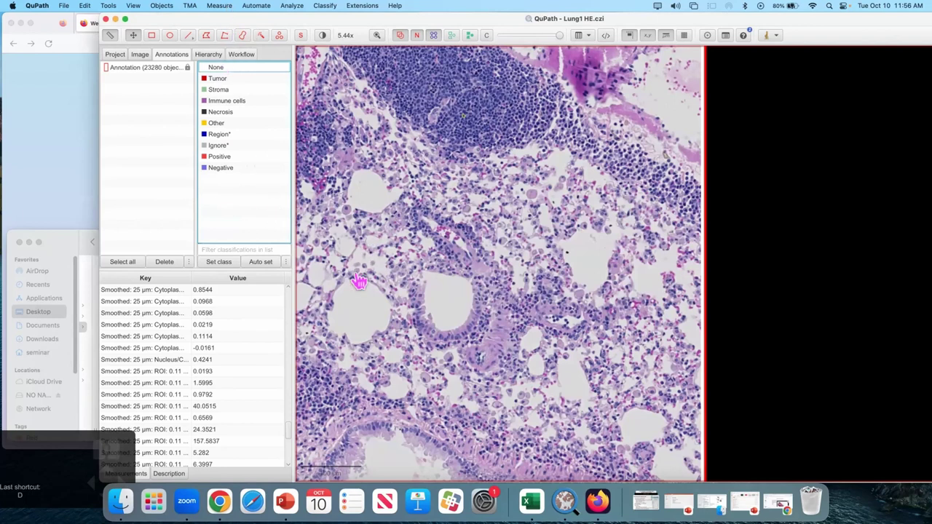
Step: Centre the dense immune cell cluster and choose Immune cells as the annotation class
left_click_drag(510, 207, 549, 270)
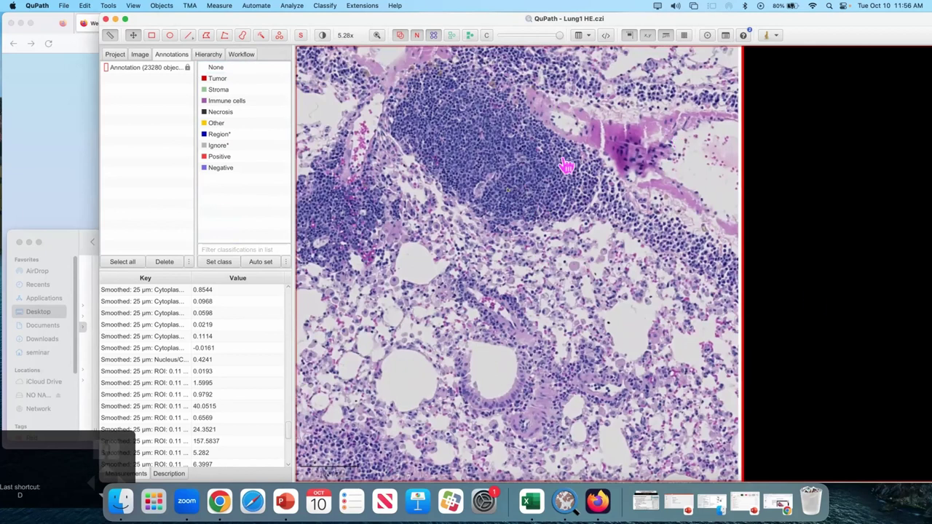
left_click_drag(550, 243, 561, 271)
left_click(536, 241)
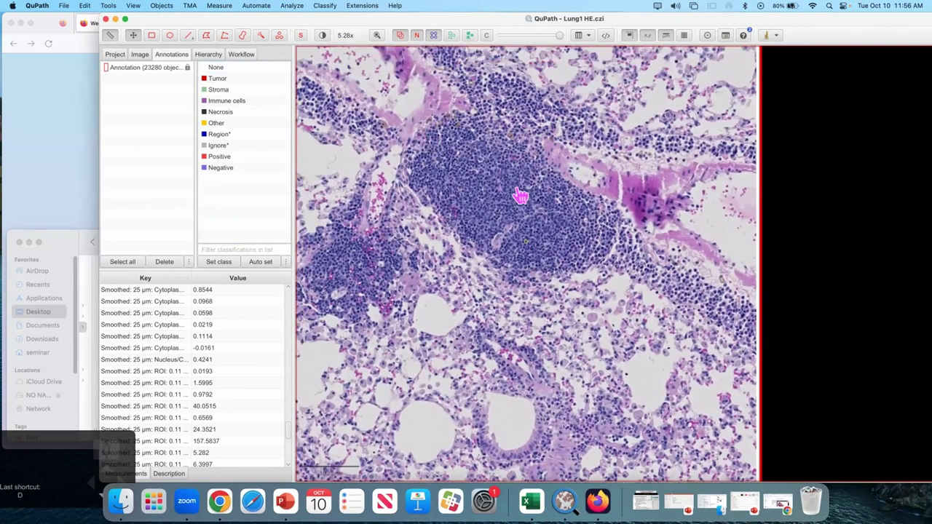
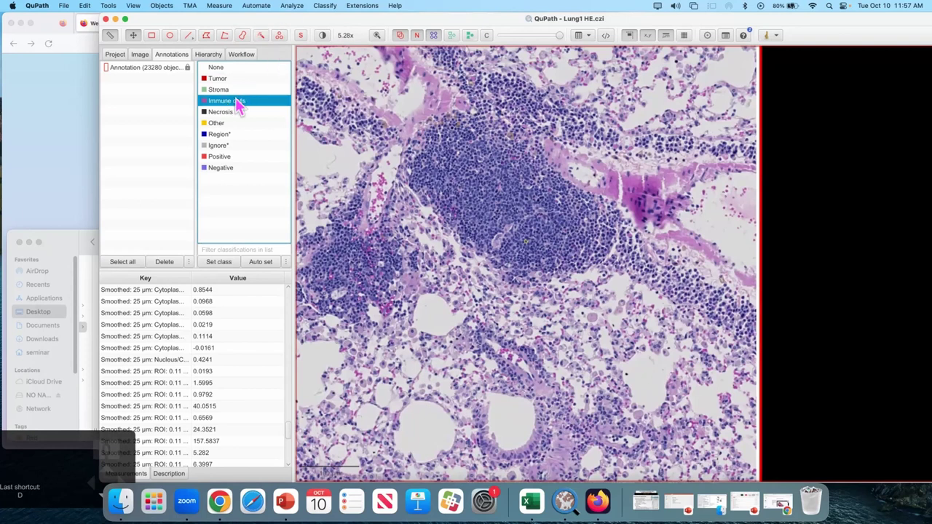
left_click(536, 230)
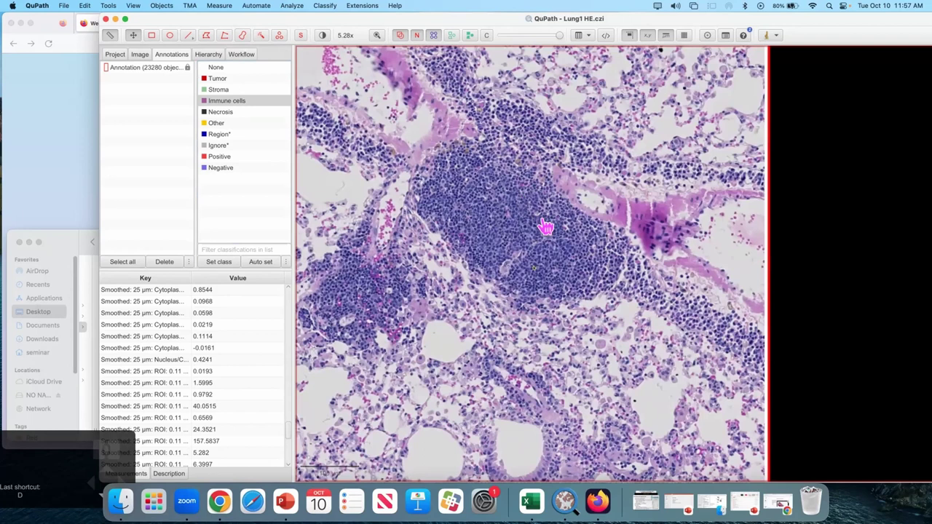
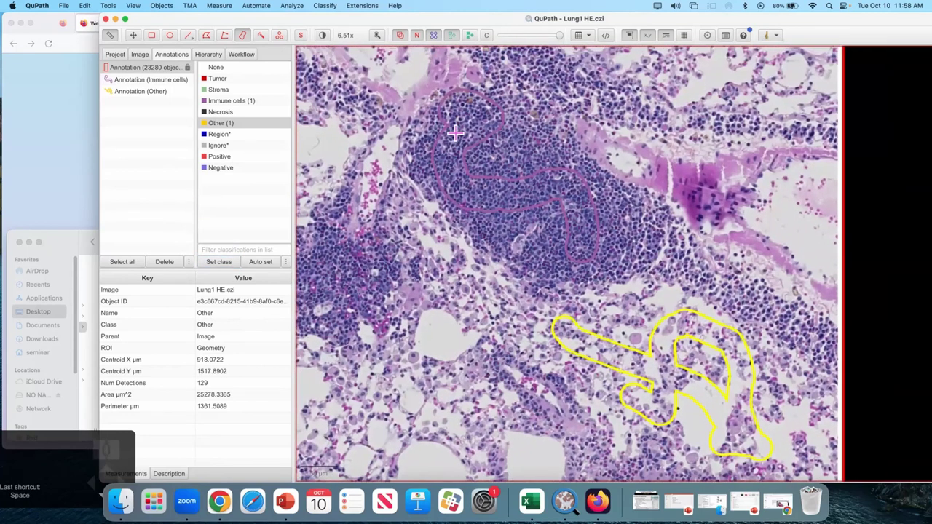
Step: Switch to the brush tool for painting class regions
key("b")
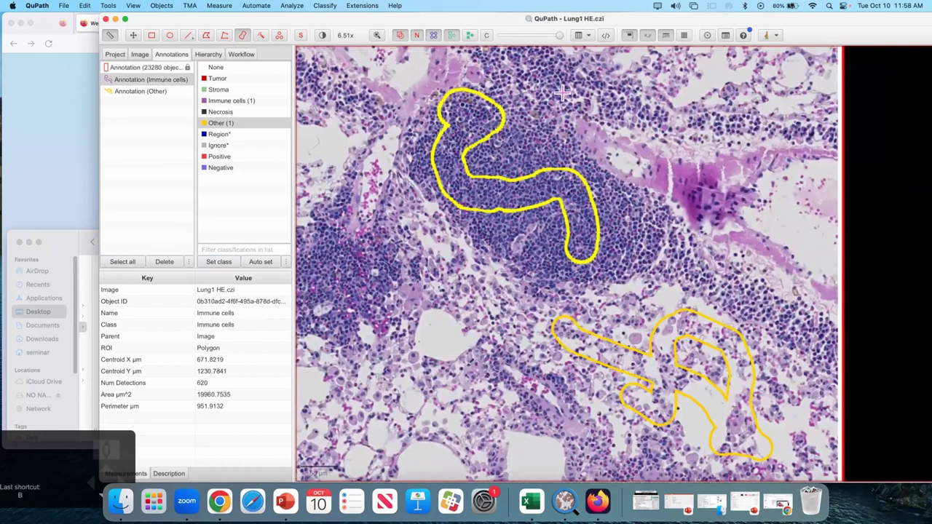
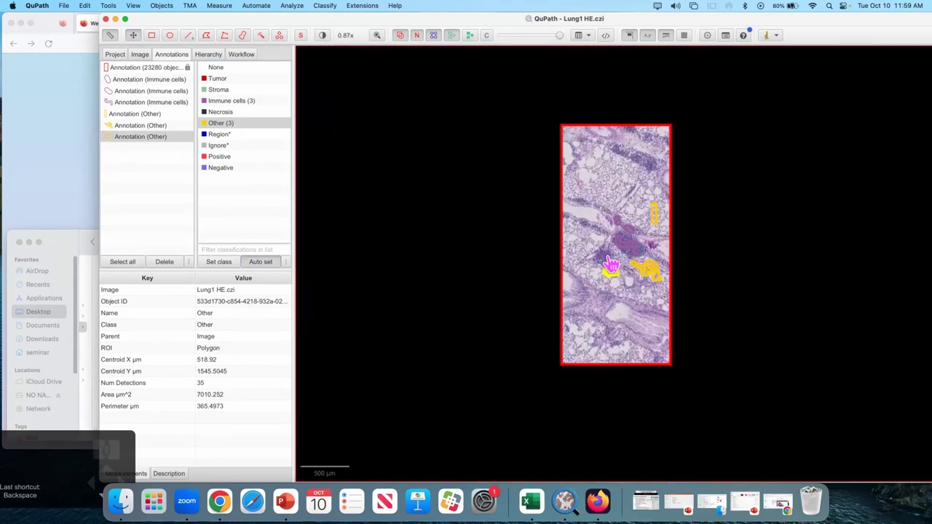
Step: Recentre the whole tissue section in the view before training
left_click_drag(469, 147, 504, 189)
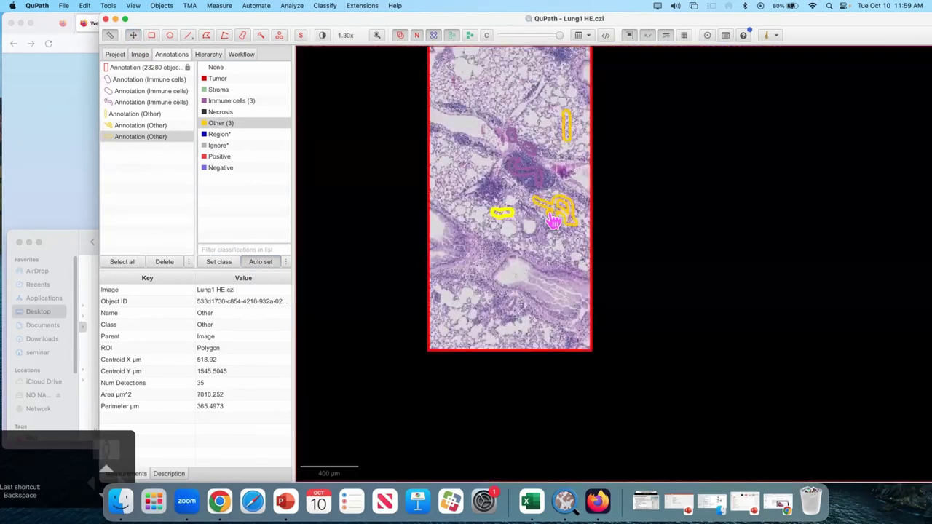
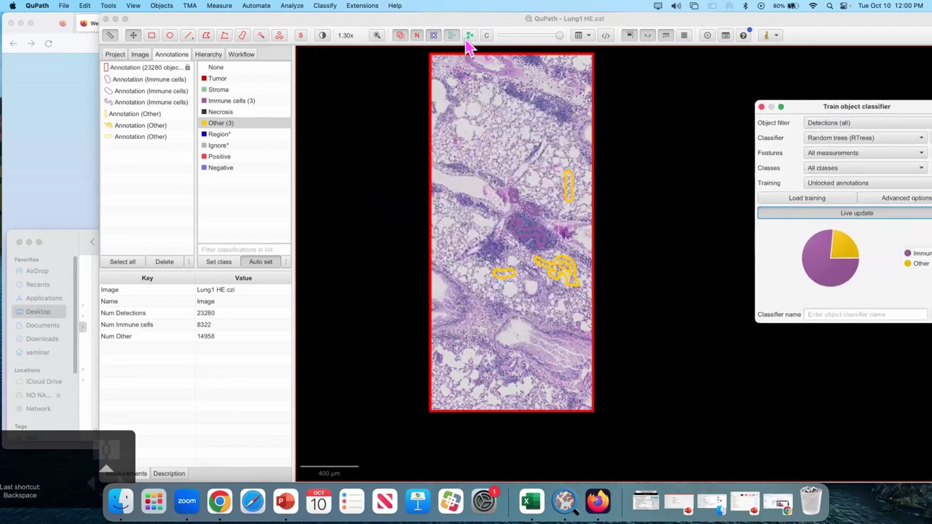
Step: Toggle the detection overlay repeatedly to compare predicted cell colours against the underlying tissue
left_click(472, 46)
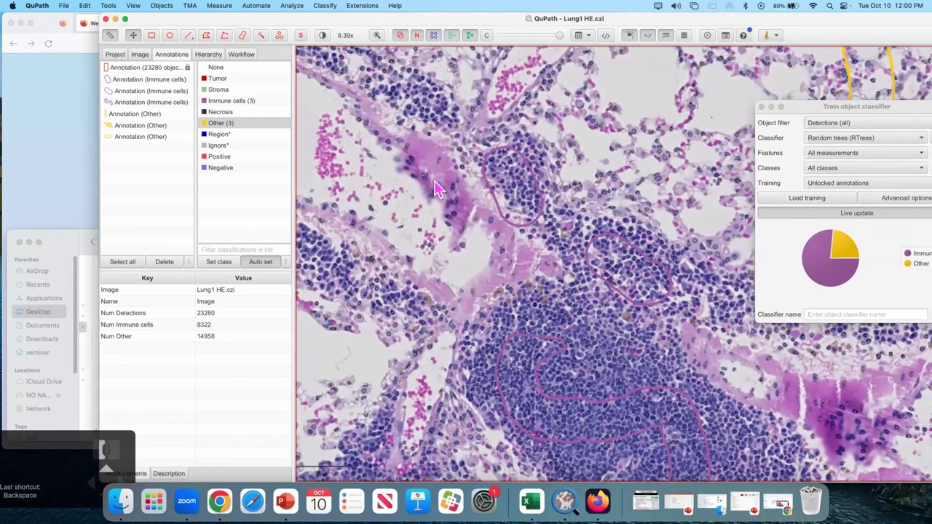
key("d")
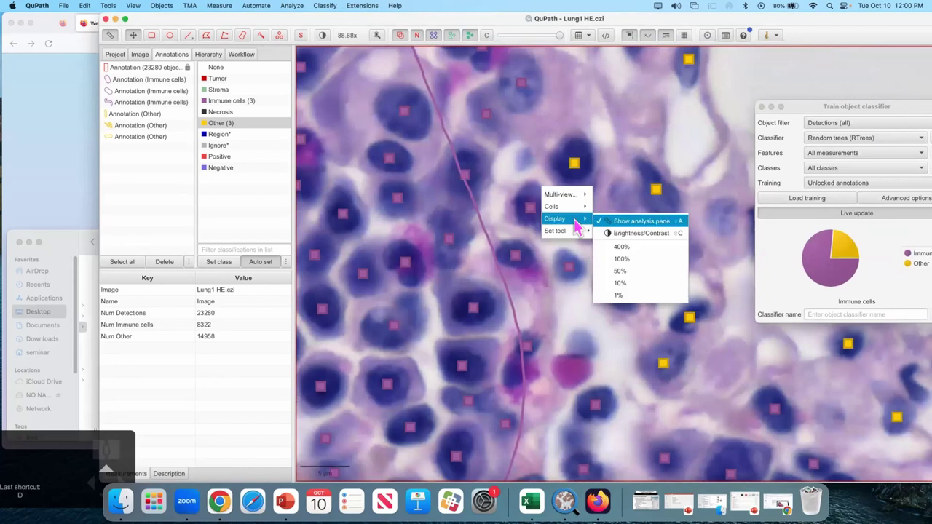
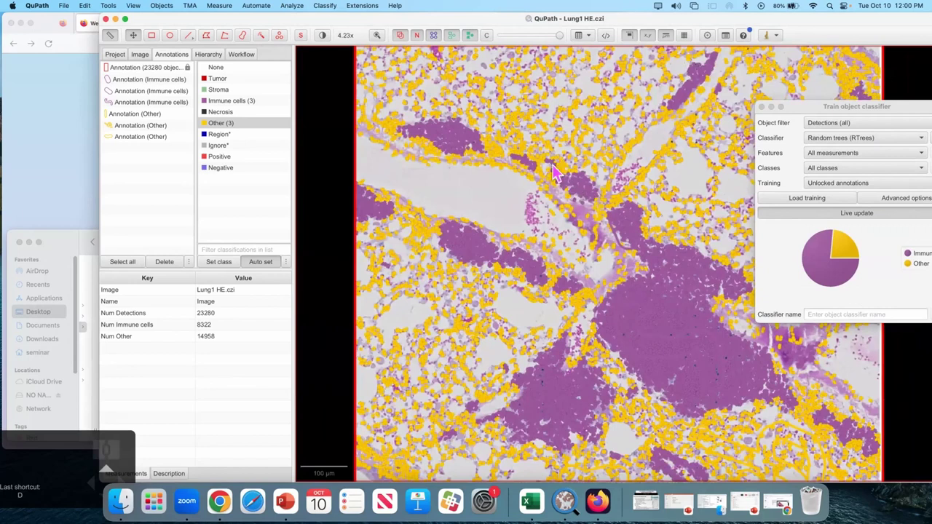
key("d")
key("d")
key("d")
key("d")
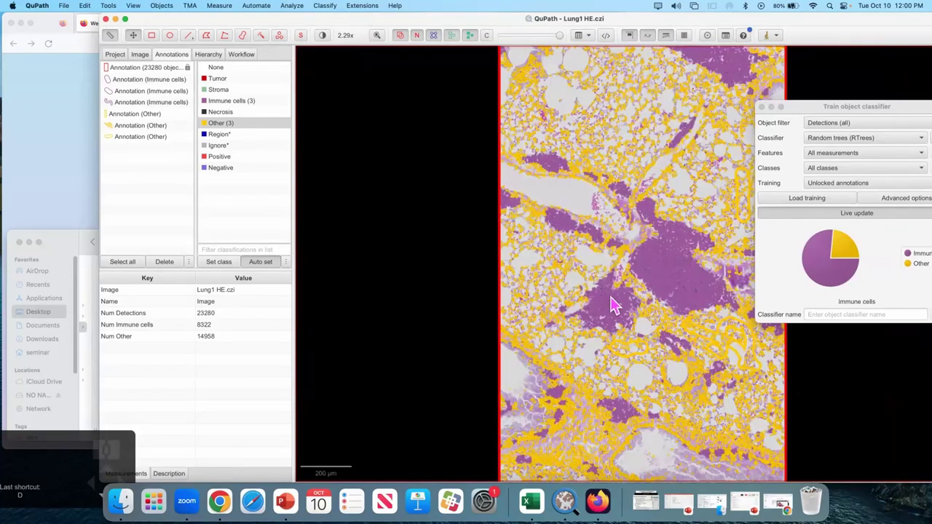
key("d")
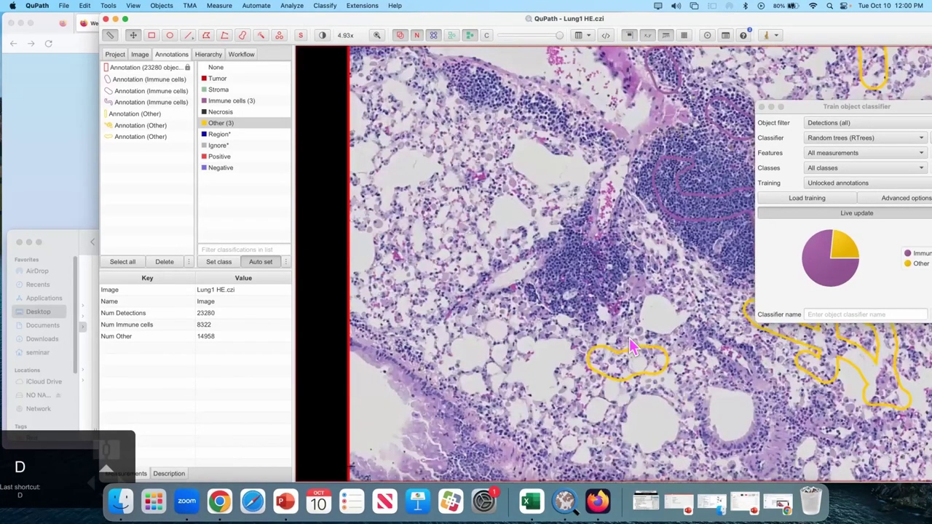
key("space")
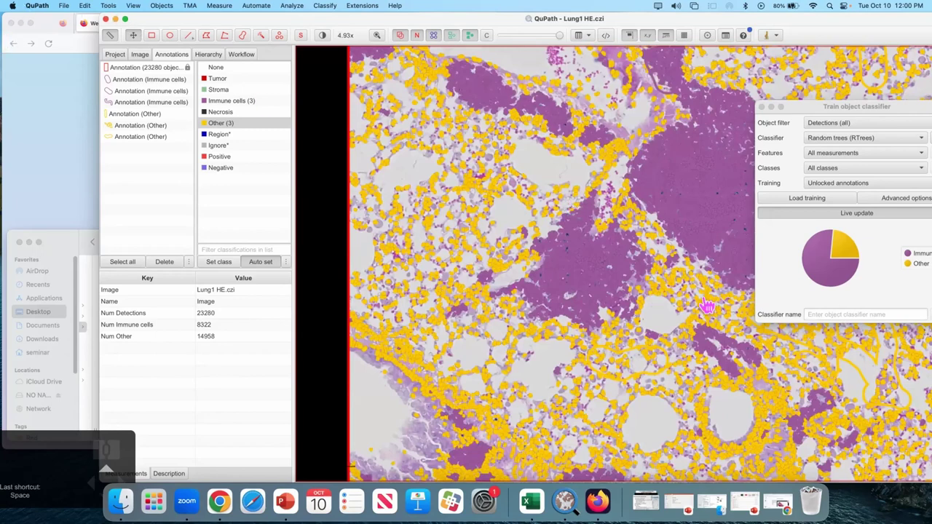
Step: Pan and zoom across the lung tissue, flicking detections on and off to review Immune cell and Other predictions
left_click_drag(713, 307, 513, 346)
key("d")
key("d")
scroll("up", 3)
key("d")
left_click_drag(494, 244, 404, 168)
key("d")
left_click_drag(443, 246, 411, 265)
key("d")
Step: Move to neighbouring tissue regions and keep checking the live predictions there with the overlay toggled
left_click(436, 249)
key("d")
left_click_drag(538, 195, 684, 271)
key("d")
left_click_drag(611, 154, 544, 327)
left_click(623, 211)
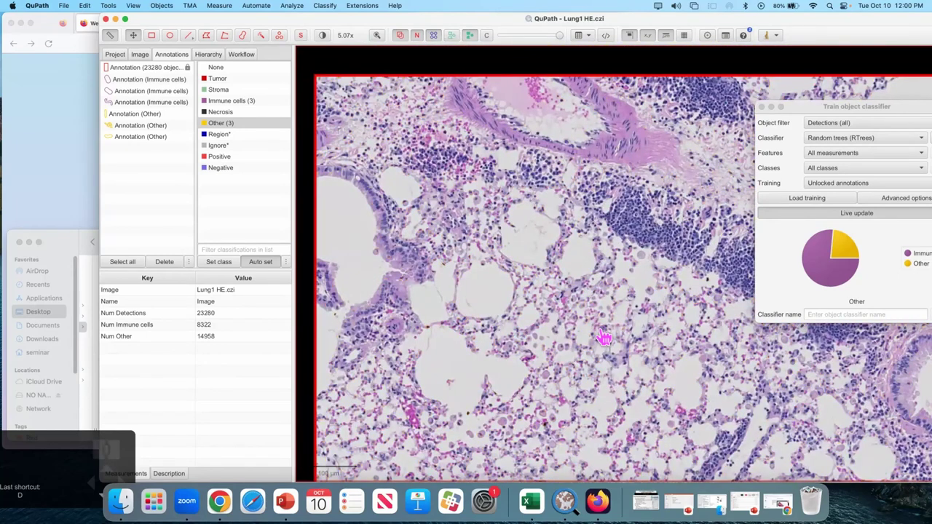
left_click(603, 373)
left_click_drag(596, 204, 562, 192)
Step: Hide the prediction colours and zoom in stepwise on the tissue, toggling detections to check cells
key("d")
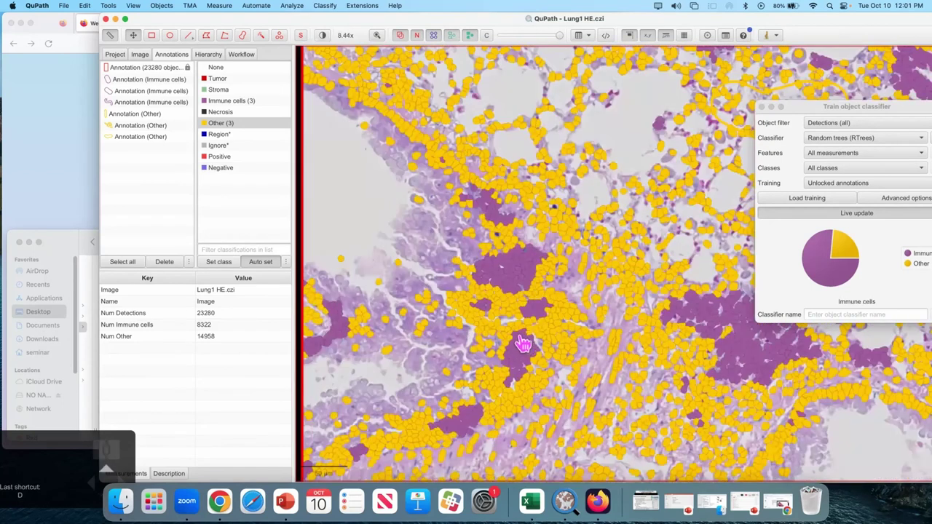
key("d")
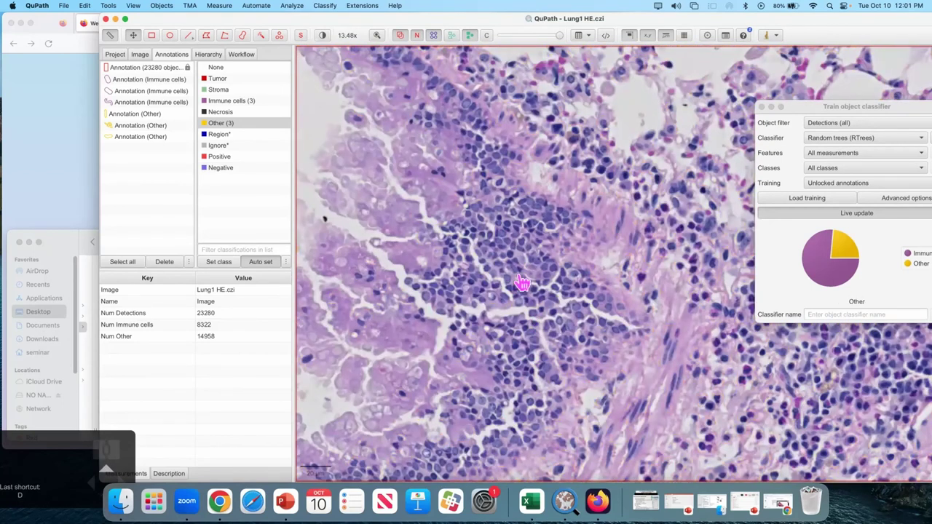
left_click(529, 287)
key("d")
key("d")
left_click(646, 297)
key("d")
key("d")
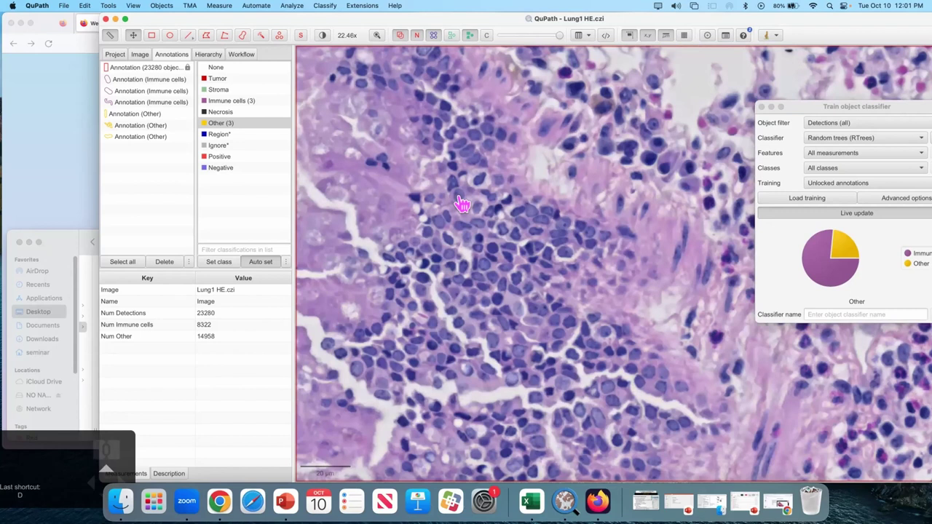
Step: Pan over to the dense cluster of small round immune cells and inspect it up close without overlays
left_click_drag(556, 259, 521, 200)
left_click_drag(549, 253, 511, 245)
left_click(583, 279)
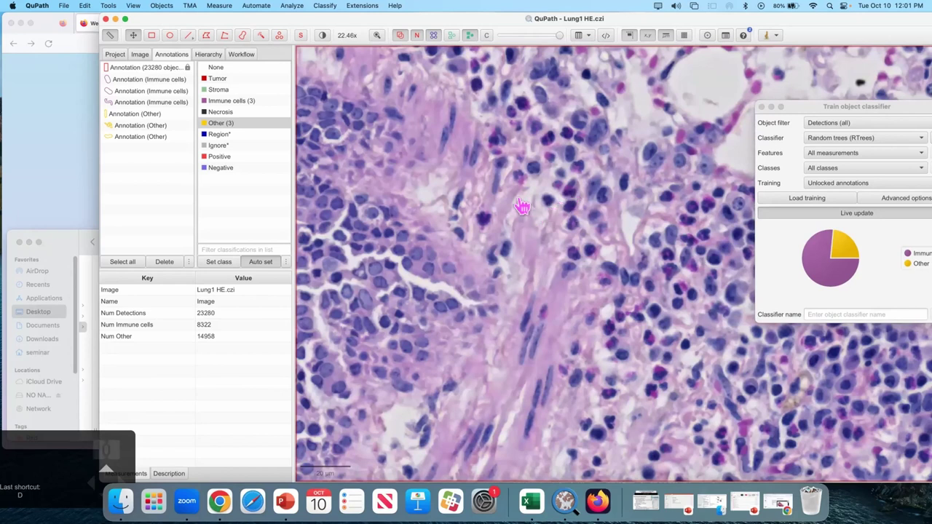
left_click_drag(454, 262, 485, 254)
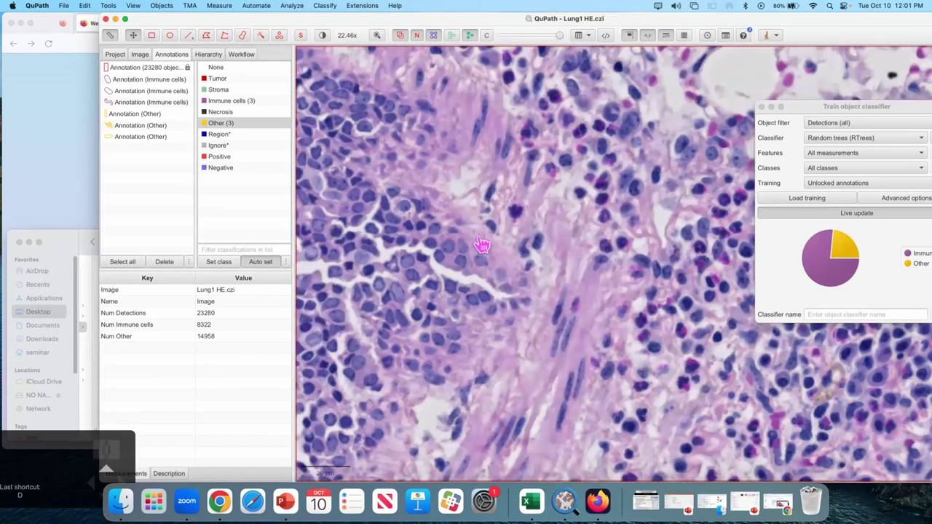
key("d")
left_click(480, 215)
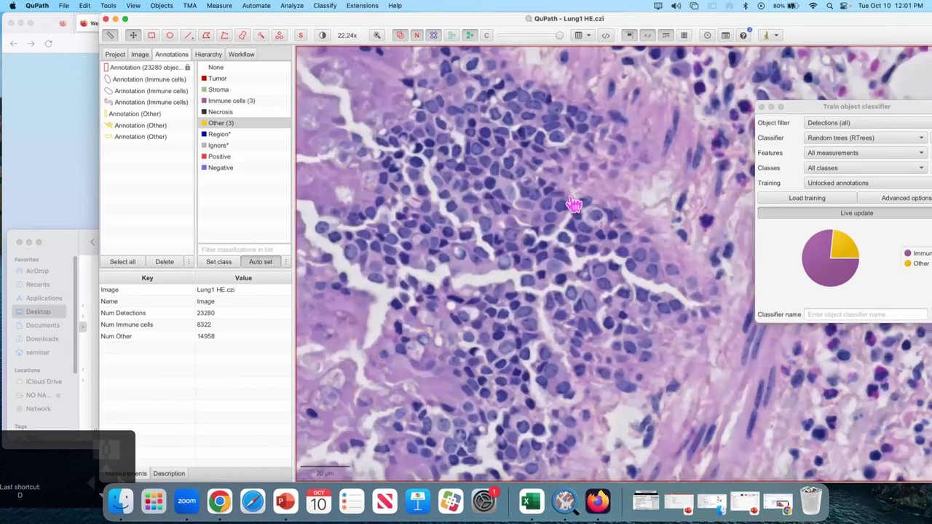
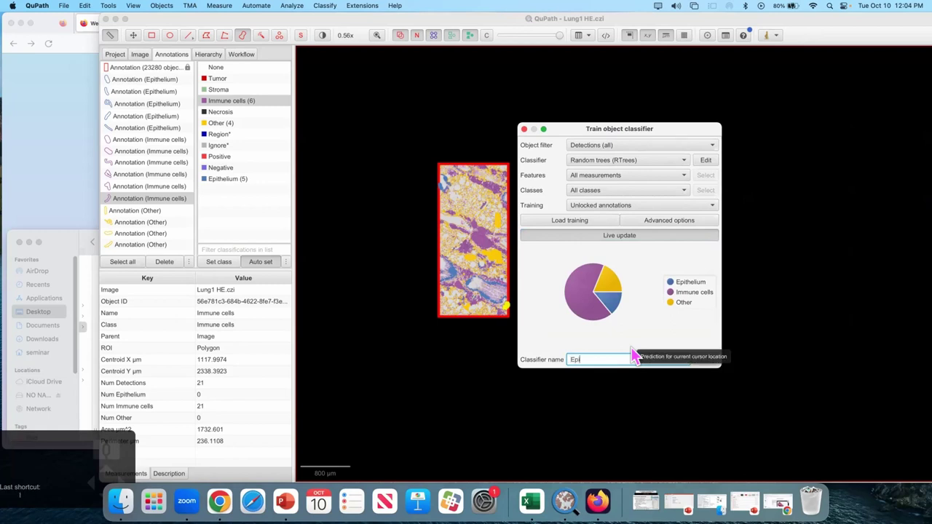
Step: Correct the classifier name being entered by deleting its last two characters
key("BackSpace")
key("BackSpace")
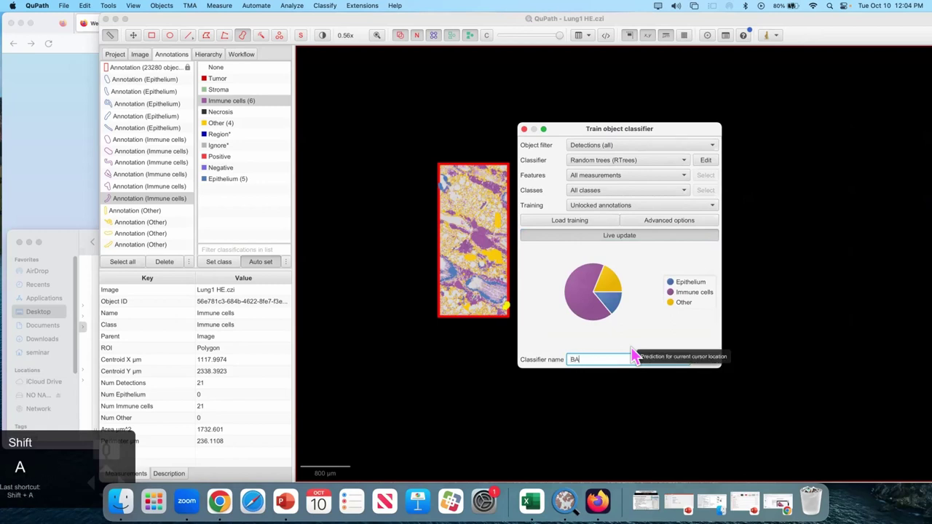
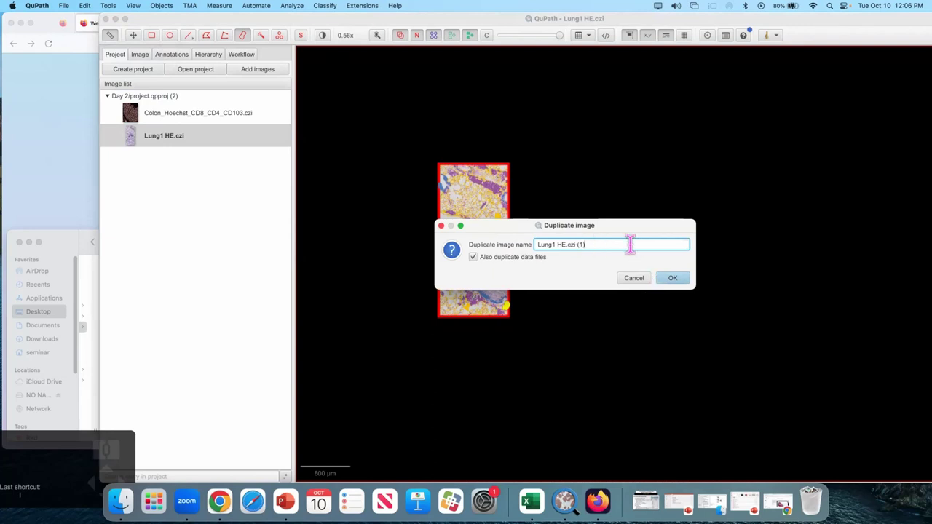
Step: Confirm duplicating Lung1 HE.czi and move to the end of its name ready to append _eos
key("BackSpace")
key("Return")
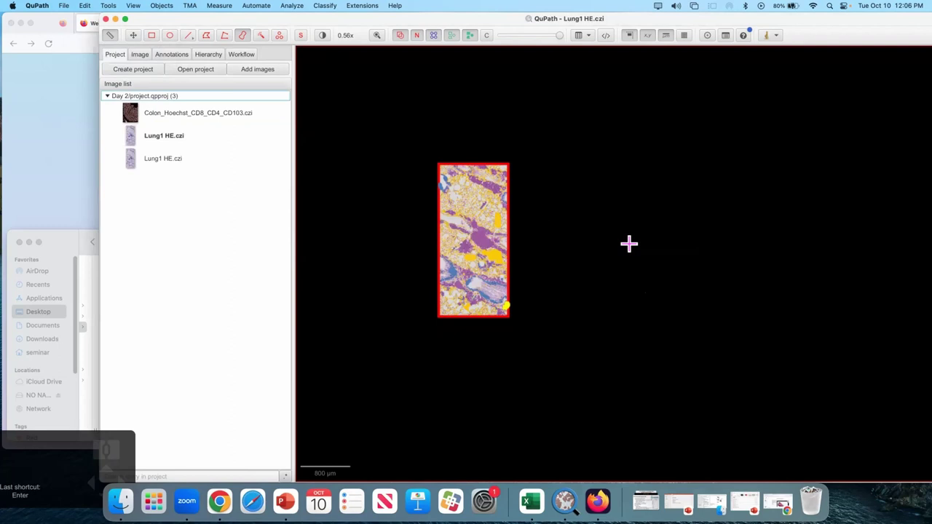
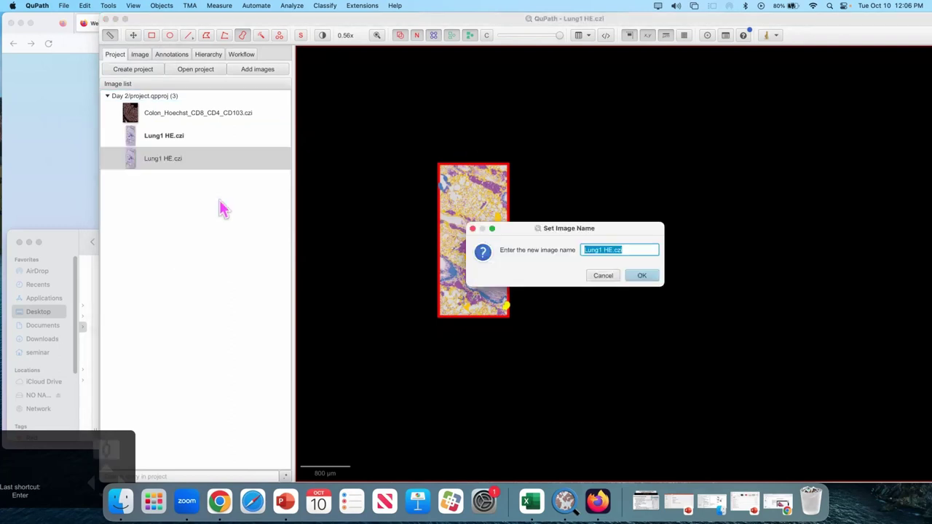
key("Right")
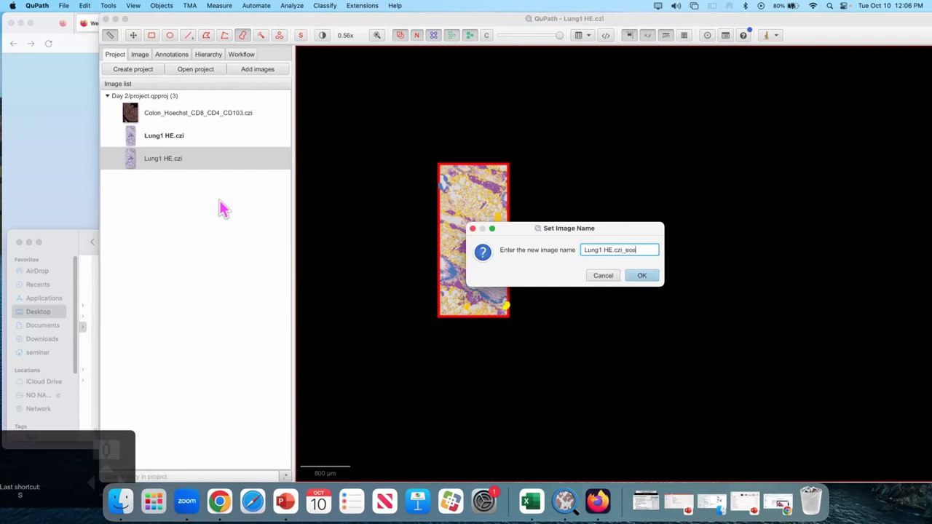
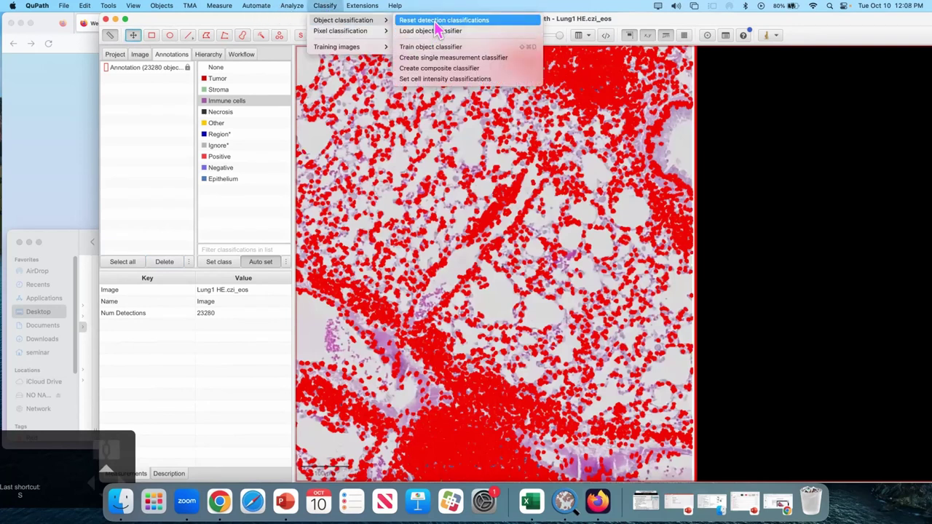
Step: Hide the cell detections on the copy and zoom in on the immune cell cluster
key("d")
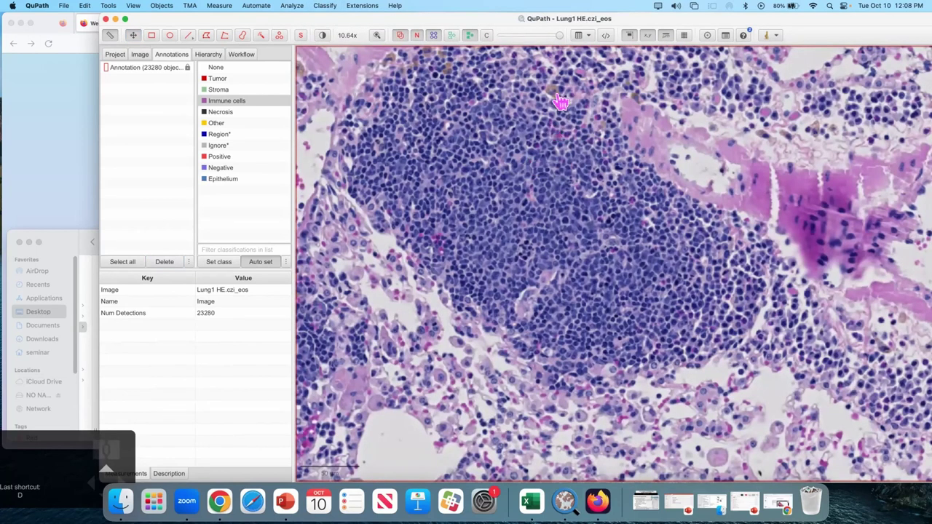
left_click(556, 162)
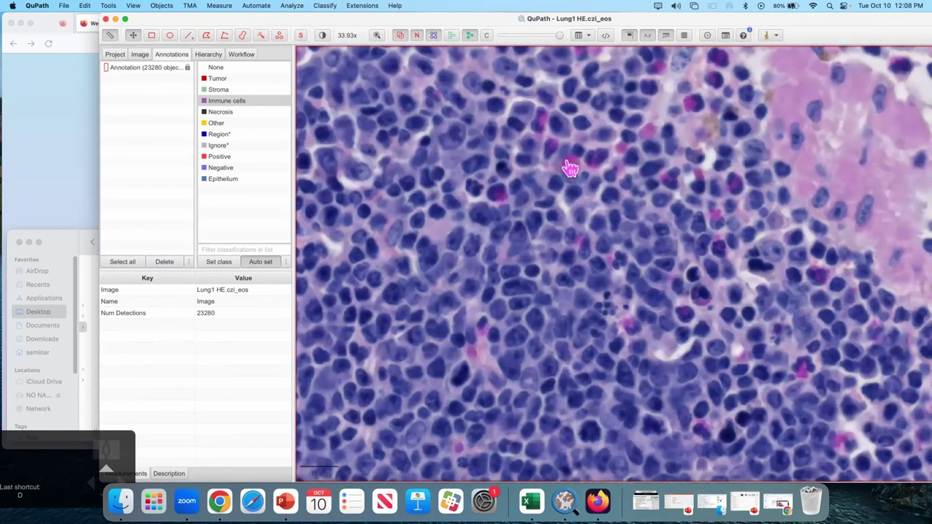
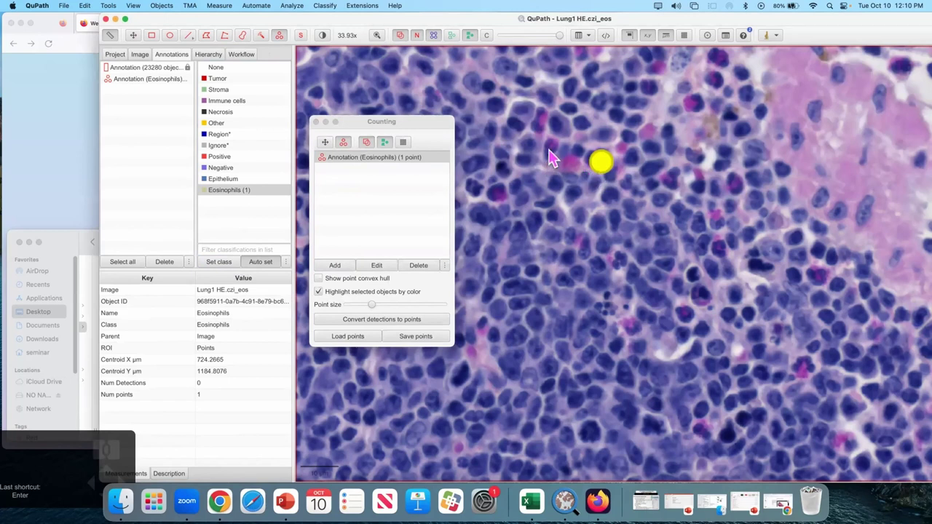
Step: Mark eight eosinophils in the immune-cell cluster as points in the Eosinophils annotation
left_click(557, 157)
left_click(545, 128)
left_click(506, 199)
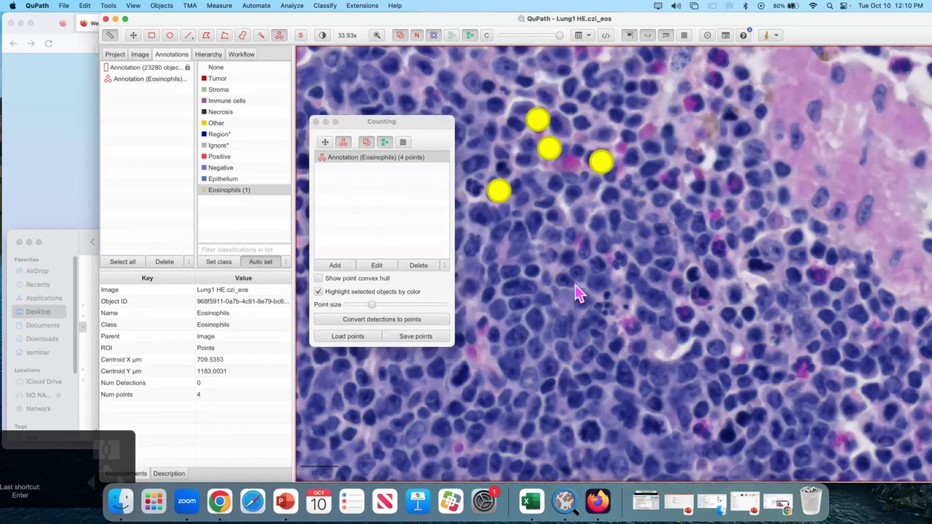
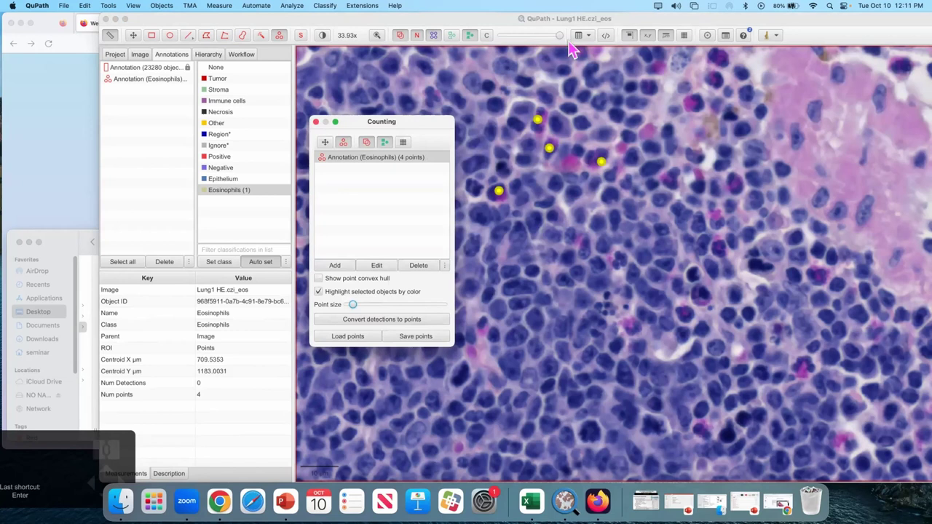
left_click_drag(701, 112, 720, 78)
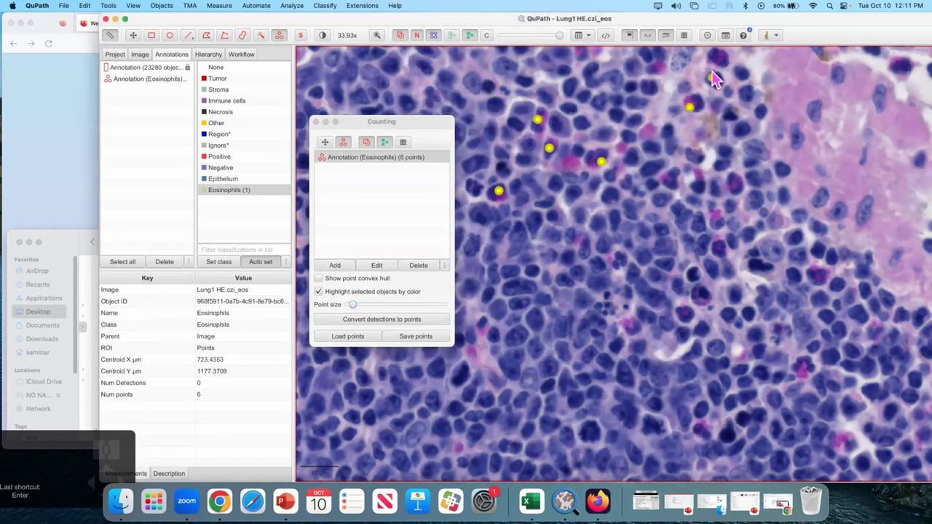
left_click(724, 65)
left_click_drag(742, 192, 732, 219)
left_click(721, 222)
left_click(668, 262)
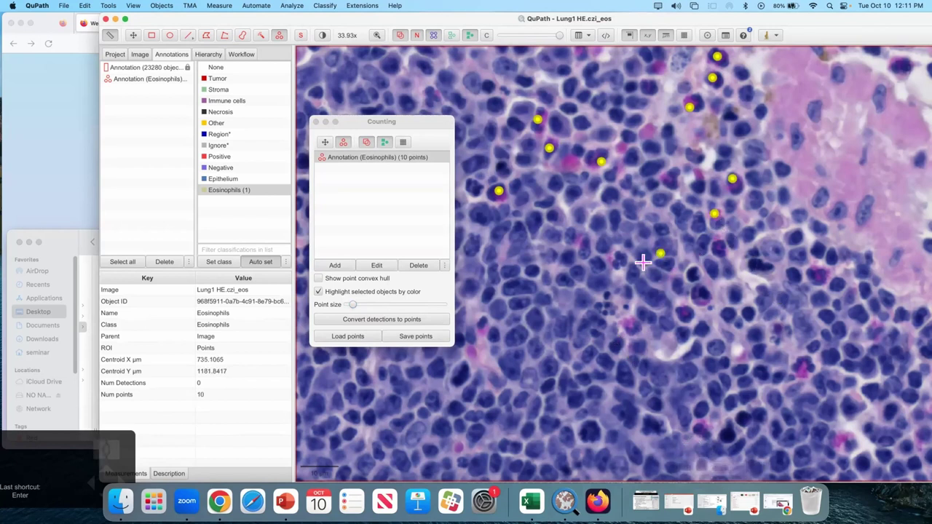
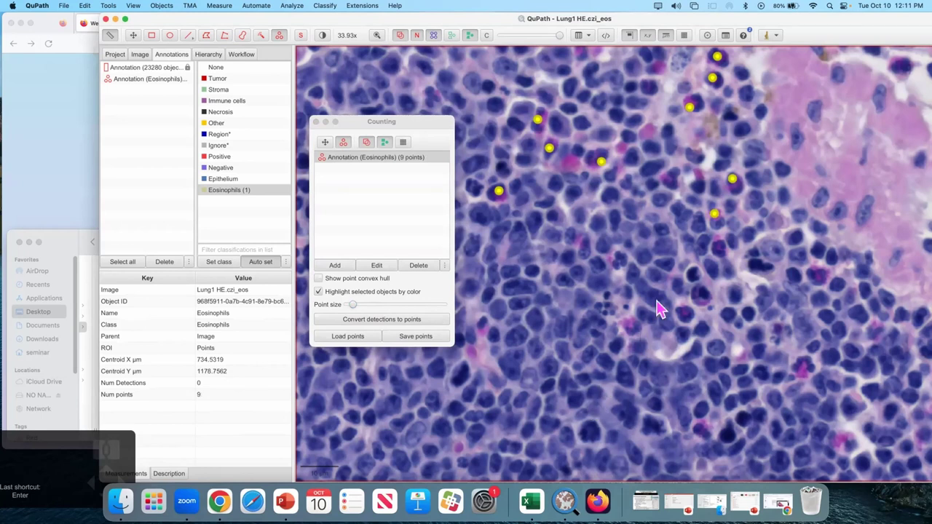
Step: Add three more eosinophil points lower in the cluster, bringing the annotation to 12
left_click(710, 305)
left_click(691, 323)
left_click(644, 336)
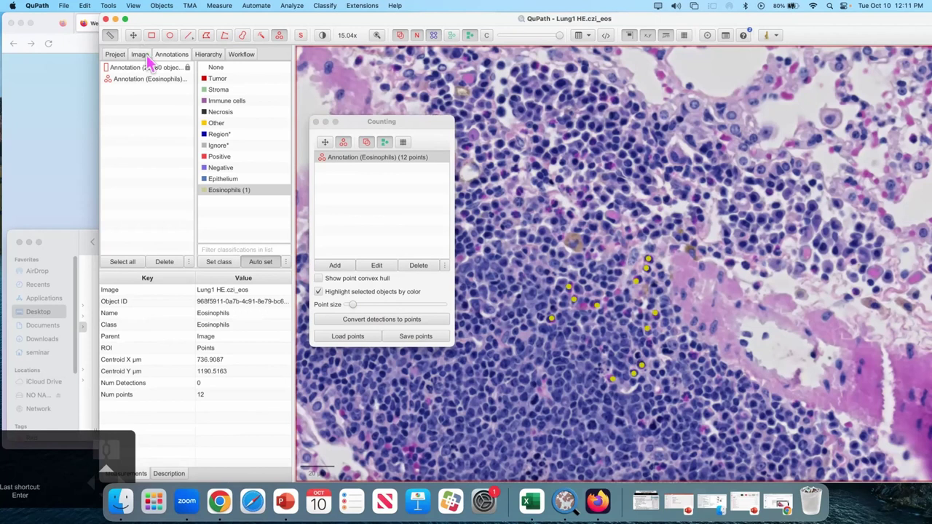
key("m")
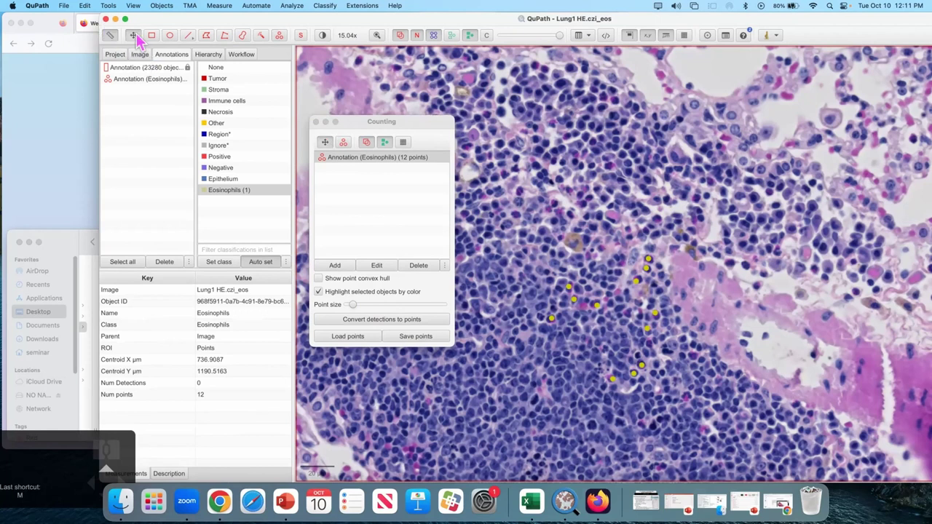
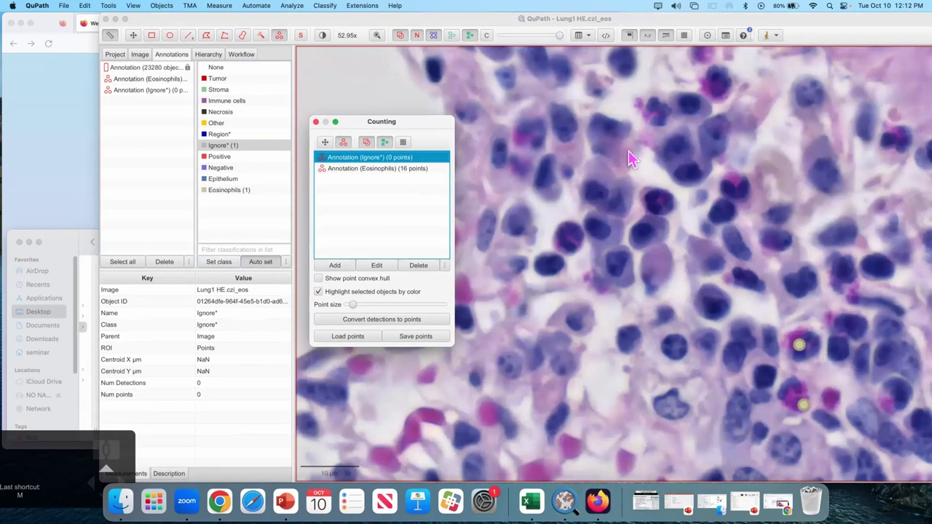
Step: Mark seven non-eosinophil cells around the cluster as points in the Ignore* annotation
left_click(675, 154)
left_click_drag(625, 151, 610, 149)
left_click_drag(576, 141, 557, 106)
left_click(548, 72)
left_click(558, 431)
left_click(472, 446)
left_click(520, 375)
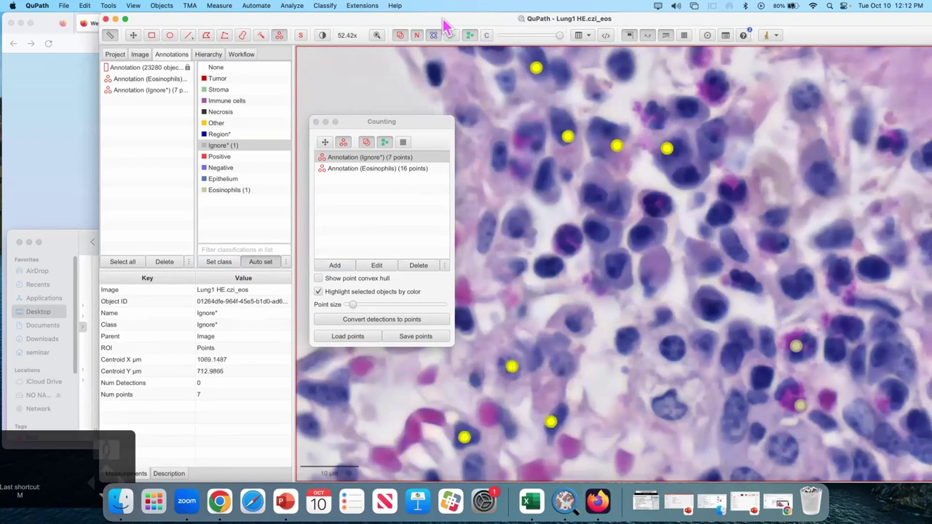
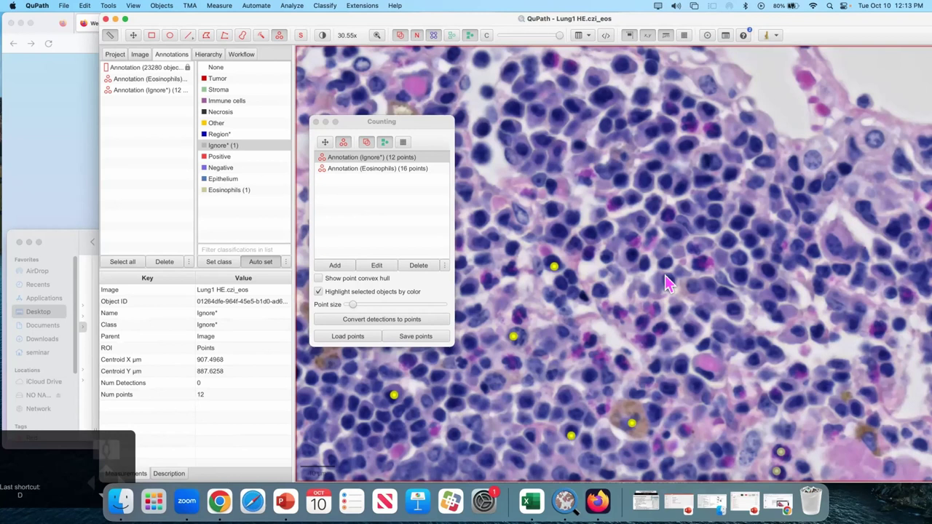
Step: Show the detected cell outlines over the tissue to check the marked points
key("d")
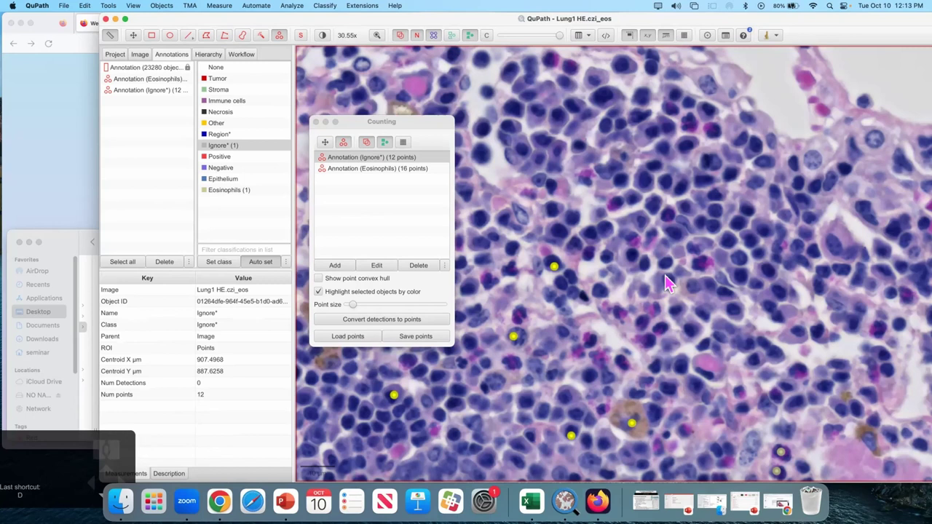
key("d")
key("d")
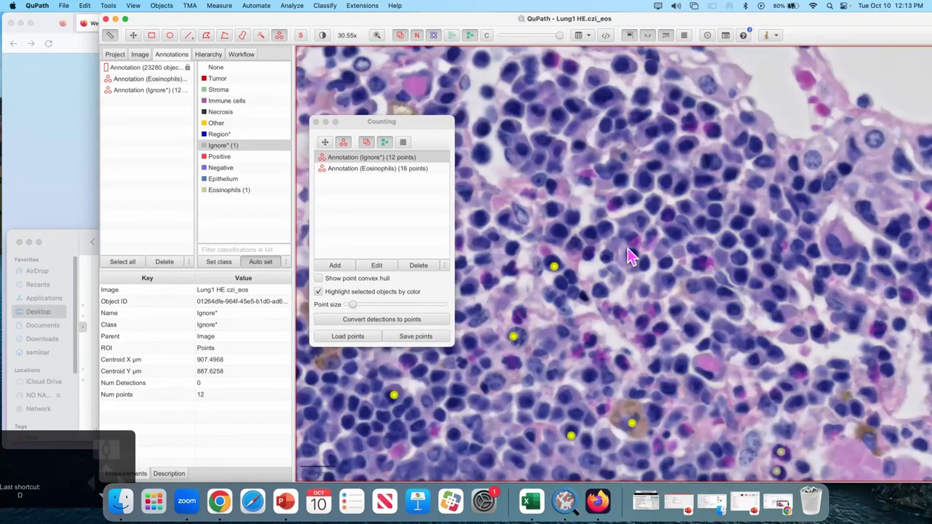
Step: Show the cell outlines and add a 13th Ignore* point on a cell near the top edge
key("d")
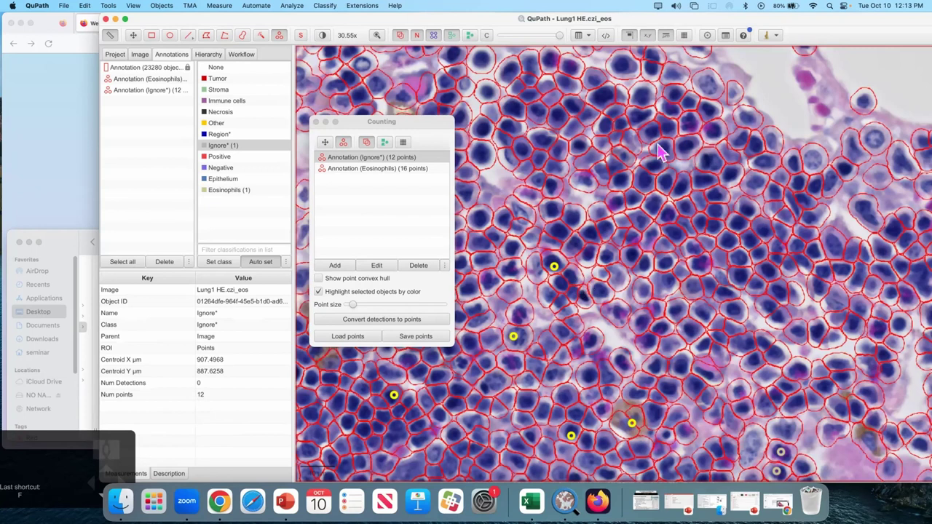
left_click(816, 86)
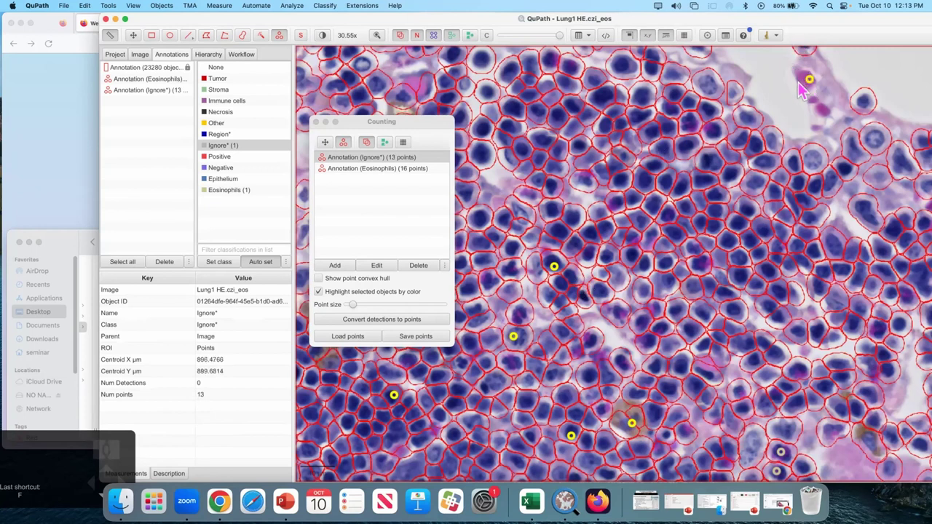
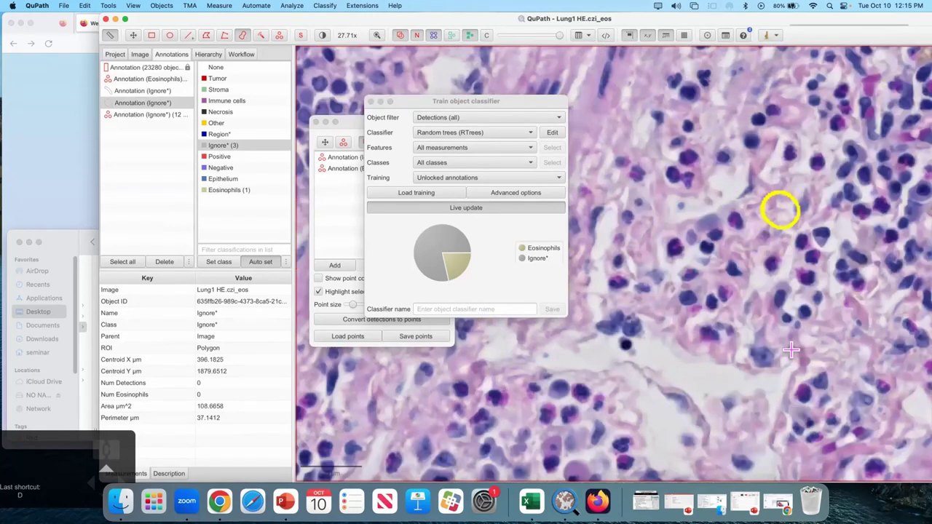
Step: Toggle the coloured detection overlay while placing Ignore* points, ending with detections shown
key("d")
key("d")
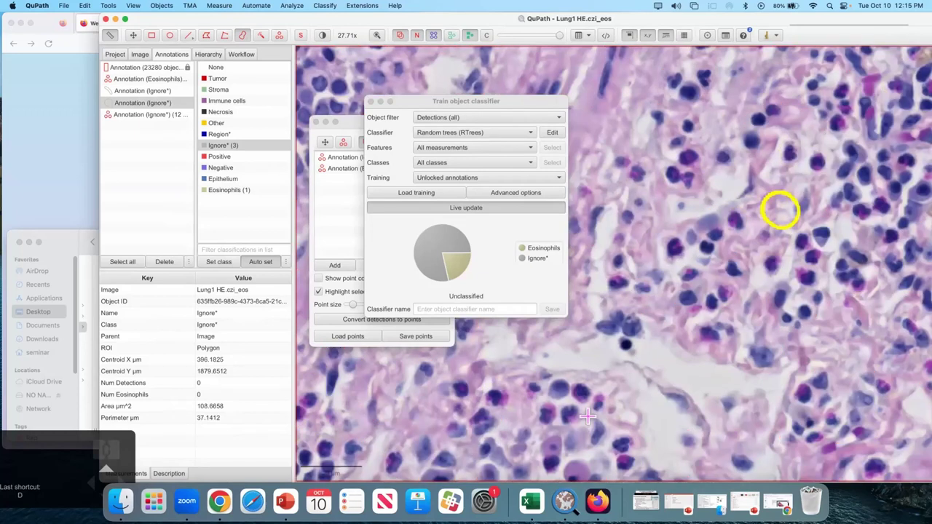
key("d")
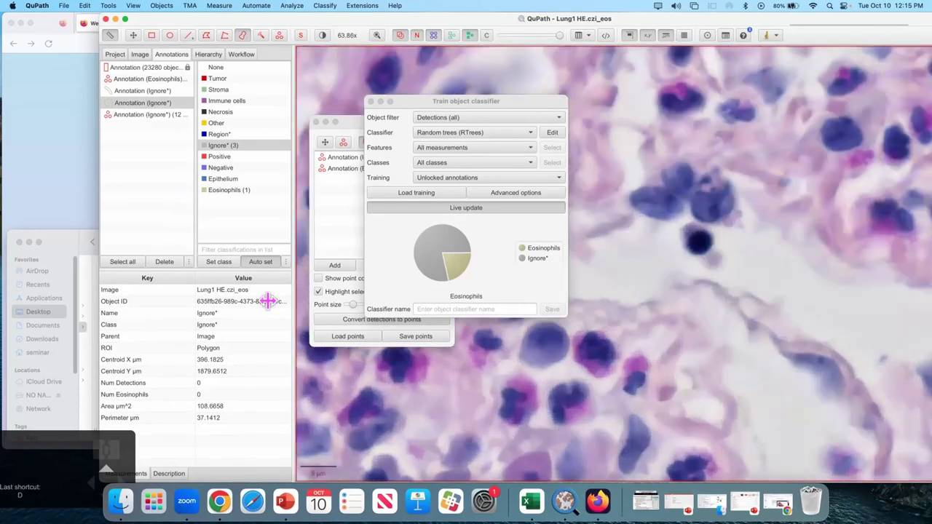
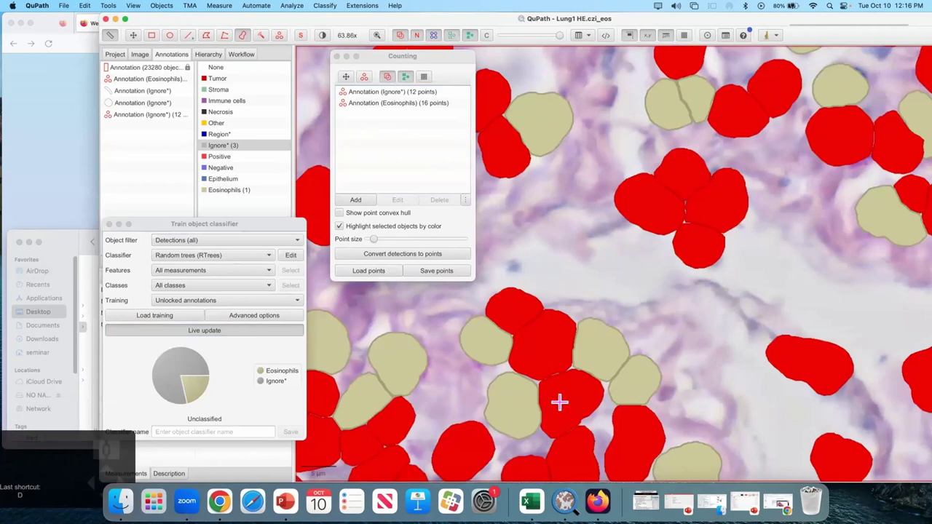
key("d")
key("d")
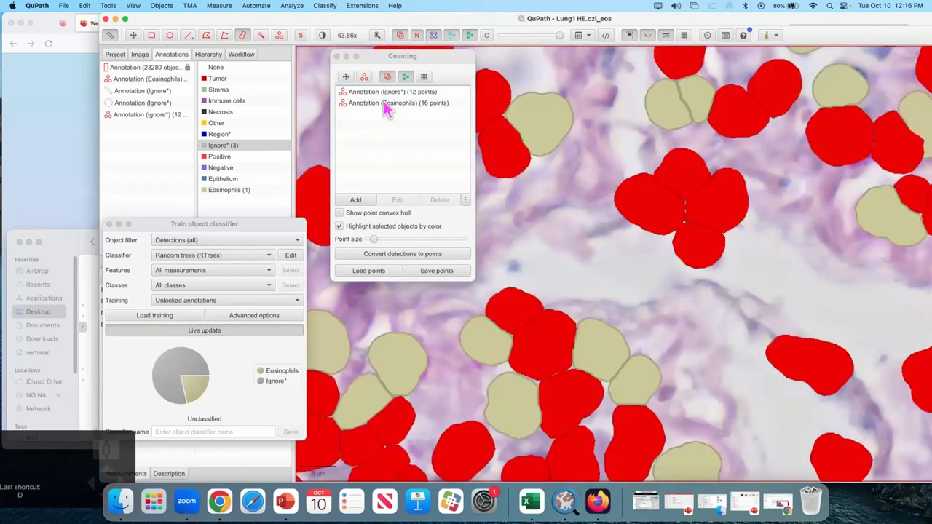
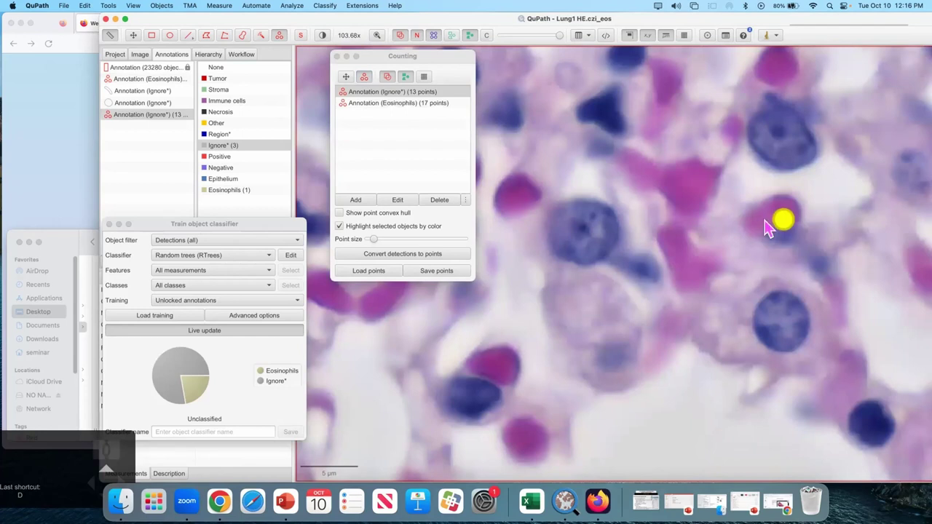
key("d")
key("d")
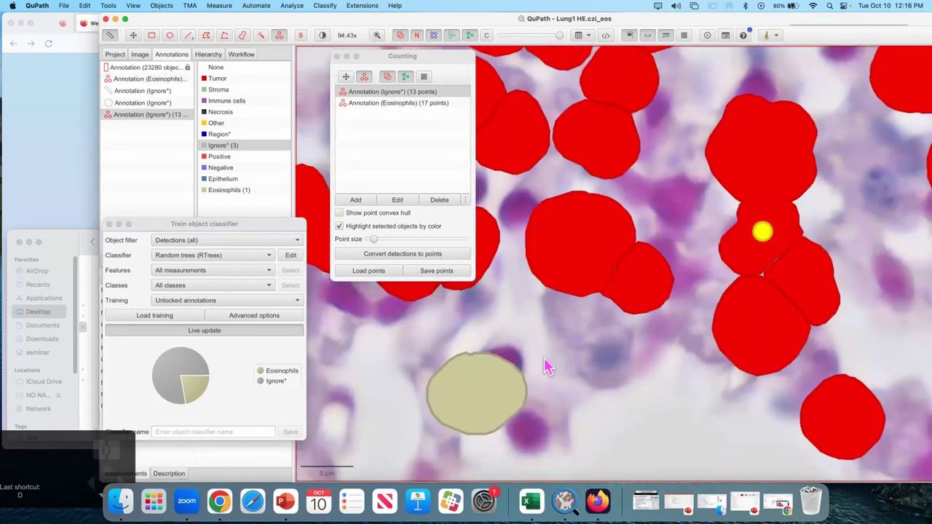
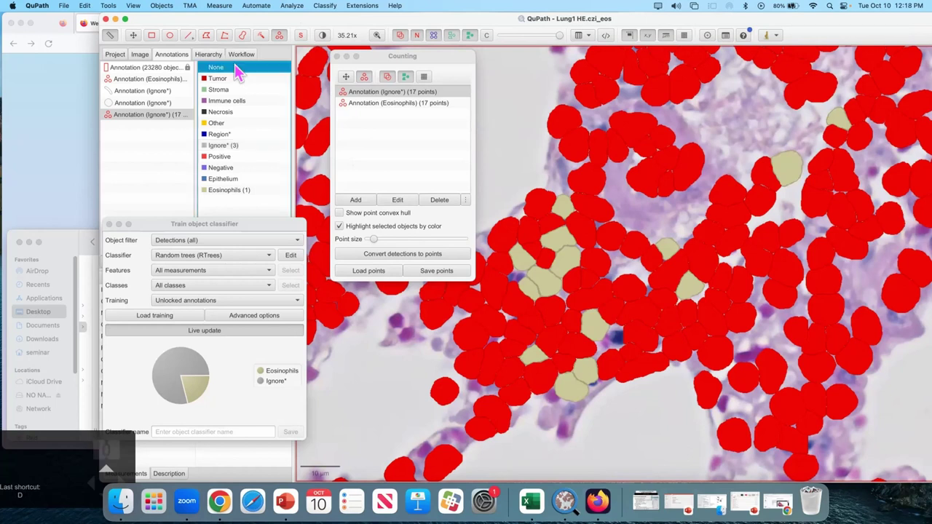
Step: Hide detections with no class and select the Eosinophils annotation to add another point
key("space")
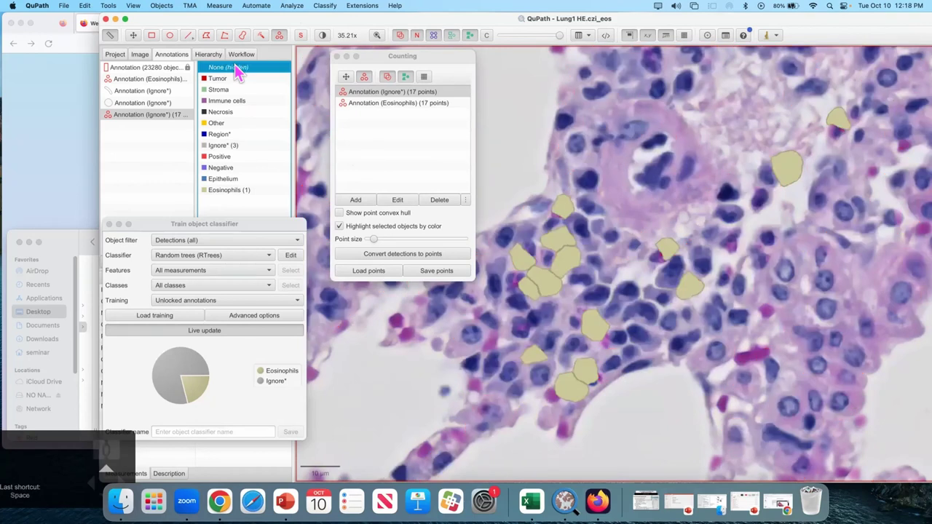
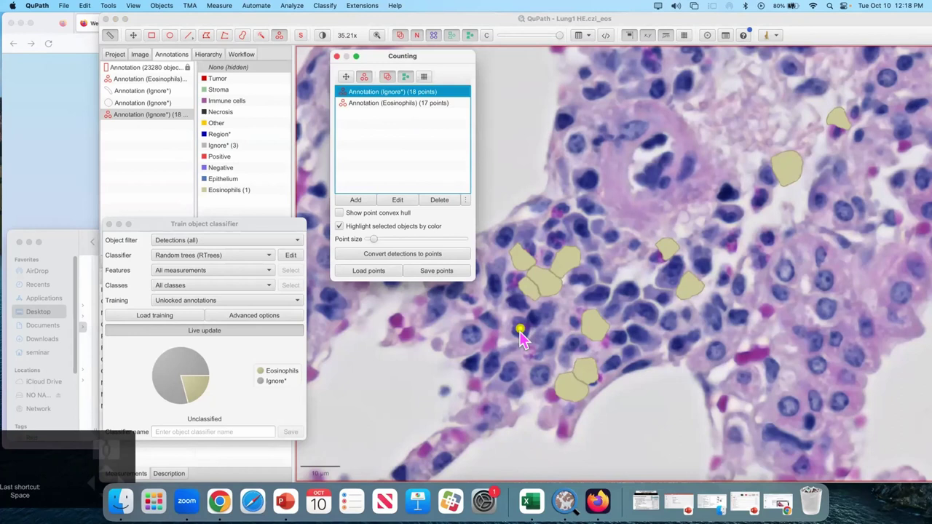
left_click(529, 334)
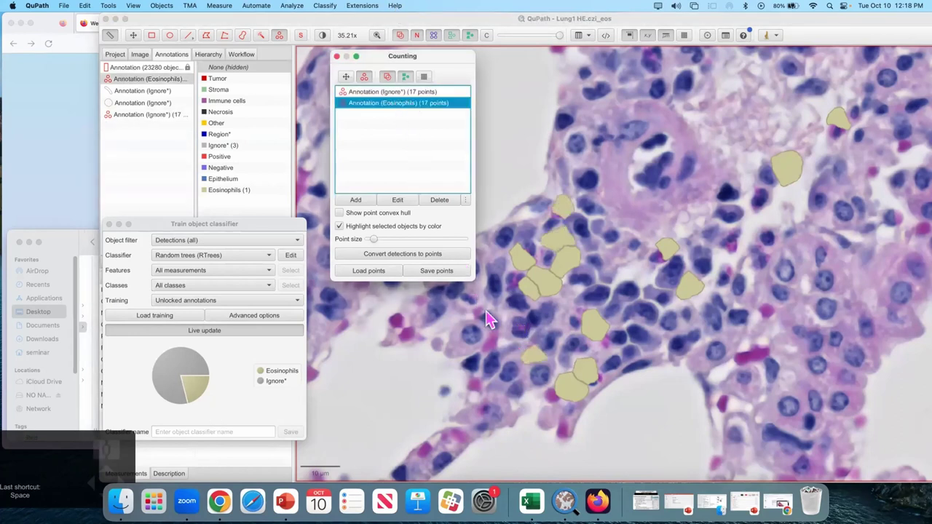
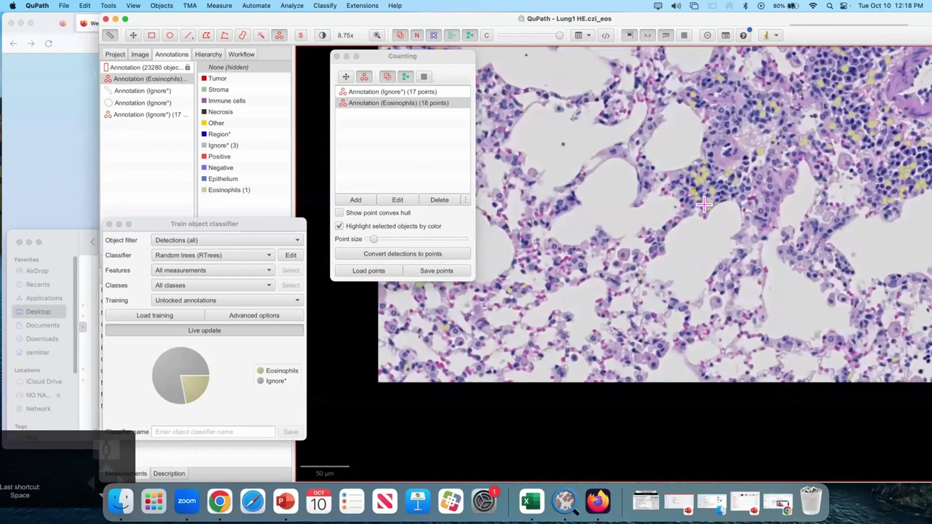
Step: Zoom out over the lung image before reading the random trees training log
scroll("up", 3)
scroll("up", 3)
scroll("up", 3)
scroll("up", 3)
scroll("up", 3)
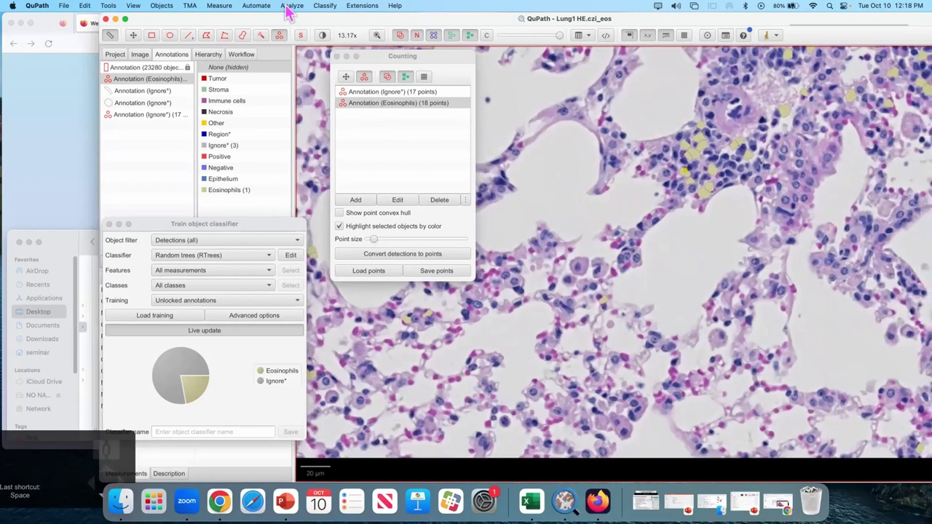
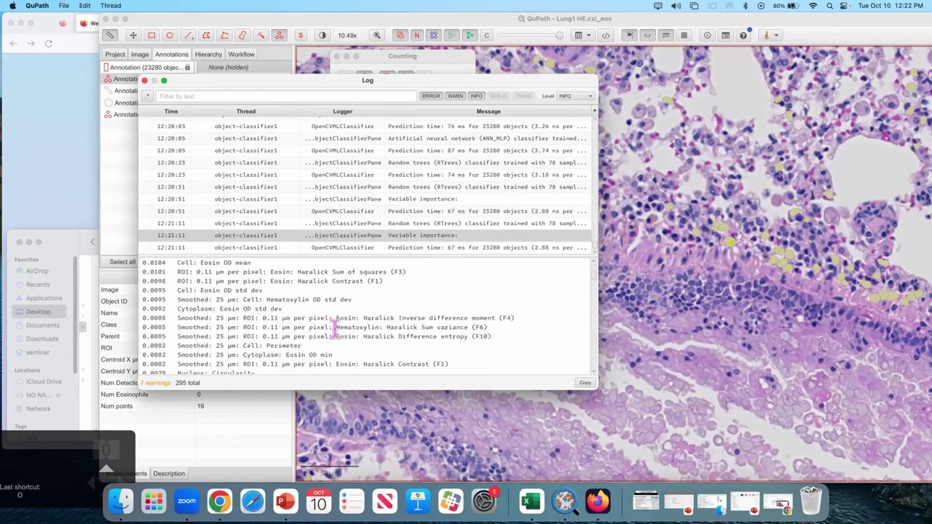
scroll("up", 3)
scroll("up", 3)
scroll("up", 3)
scroll("up", 3)
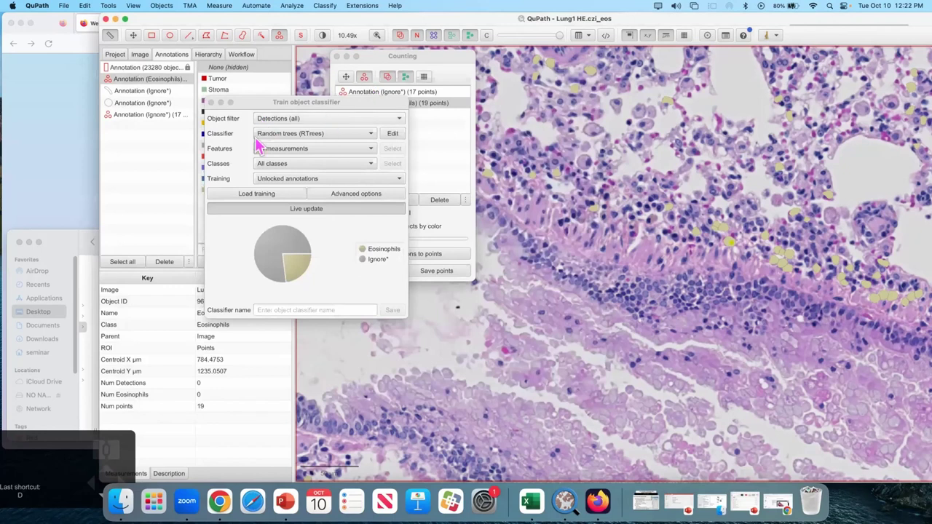
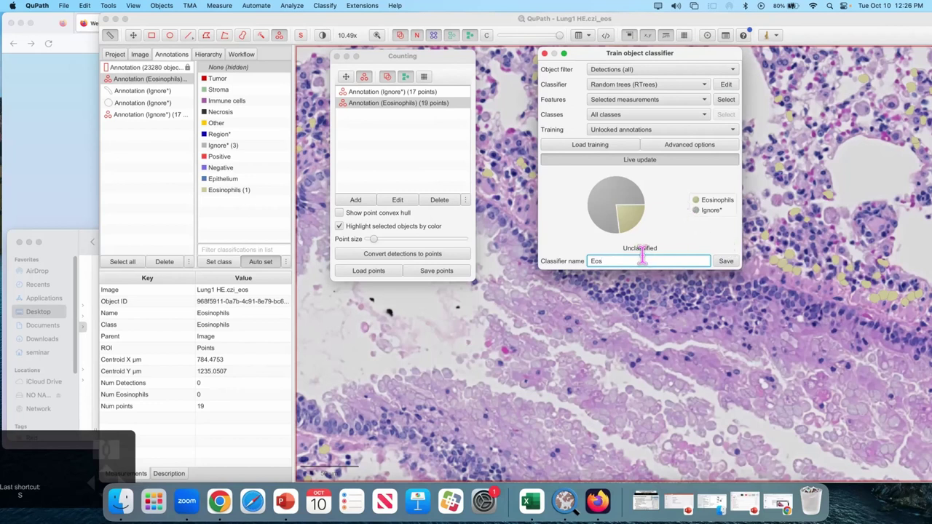
Step: Save the trained random trees object classifier under the name Eos
left_click(736, 270)
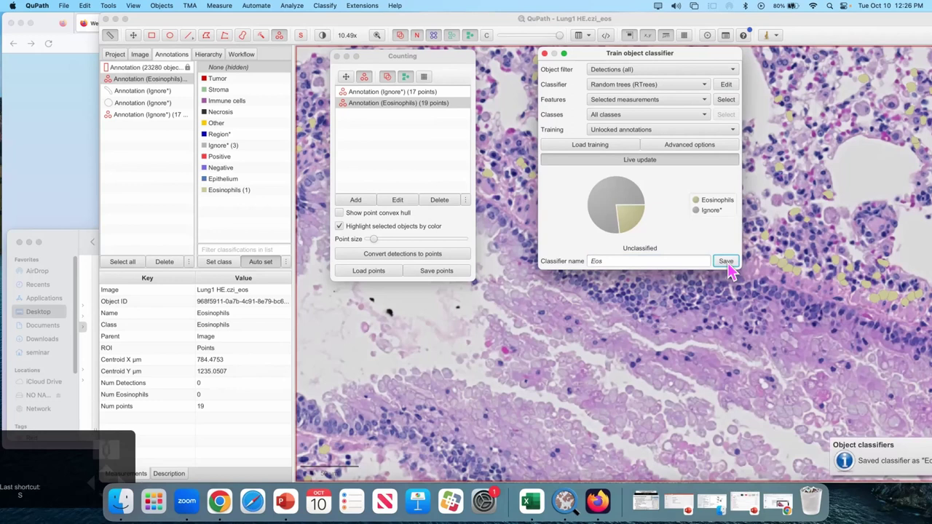
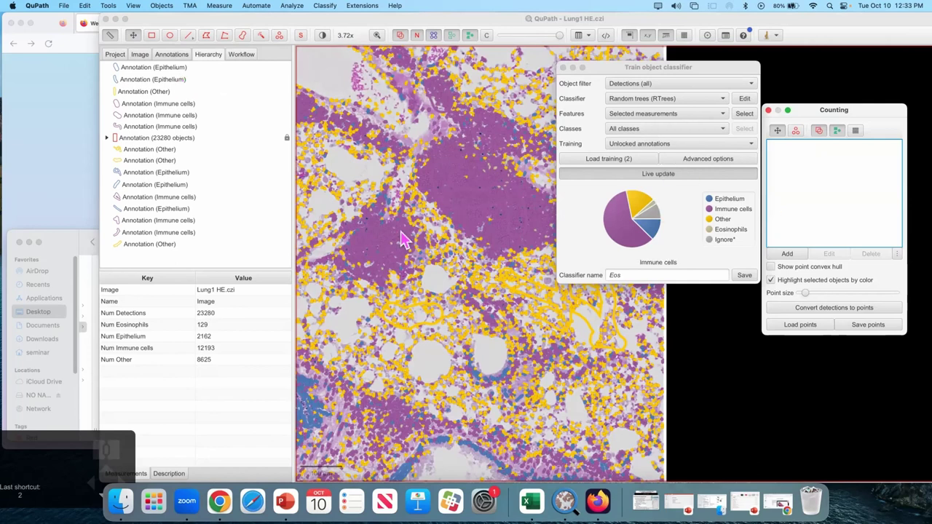
Step: Pan across the classified tissue to inspect the immune-cell and Other predictions
left_click_drag(416, 232, 446, 256)
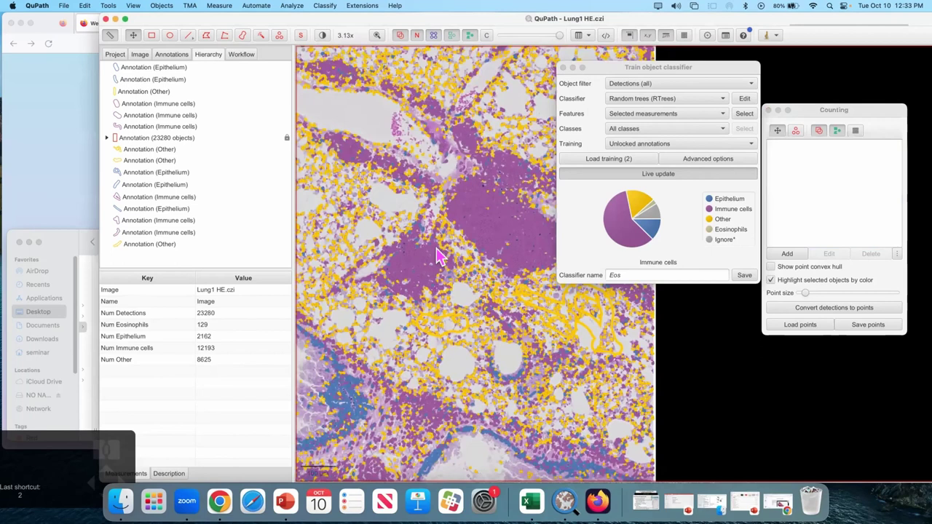